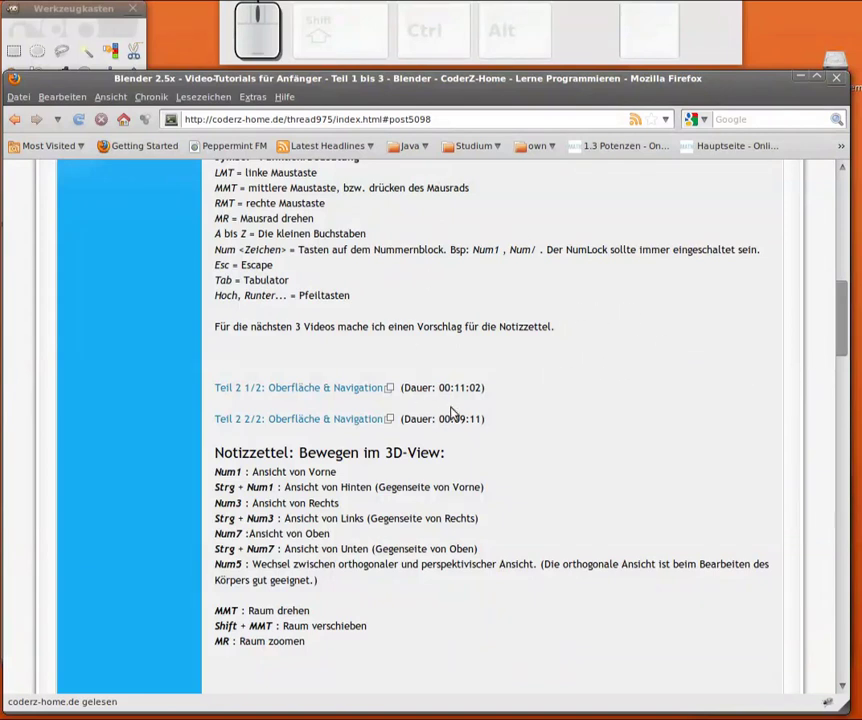
Zoom around the default cube, camera and lamp scene and bring up the editor-type list
scroll("up", 3)
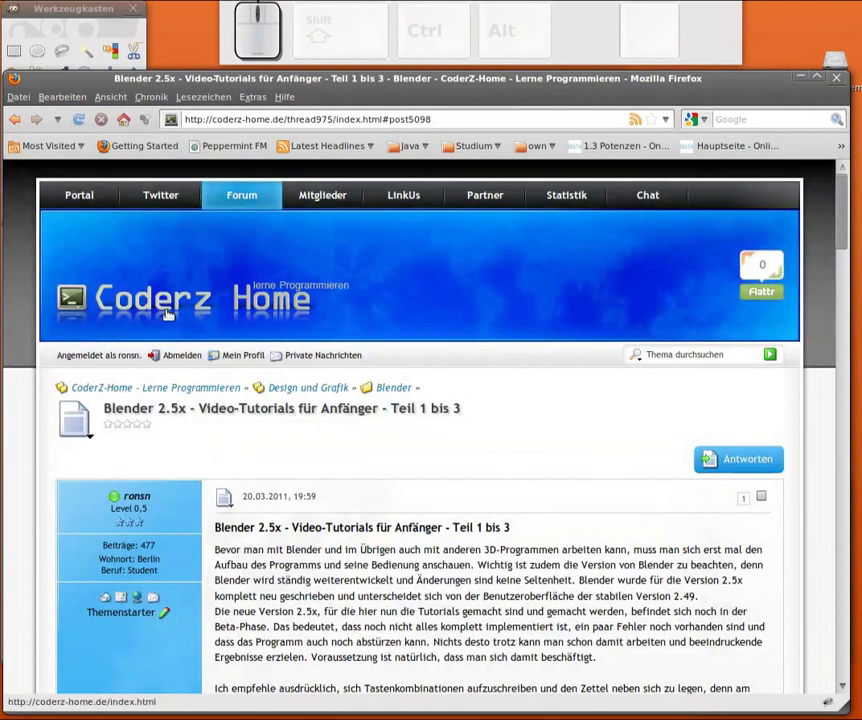
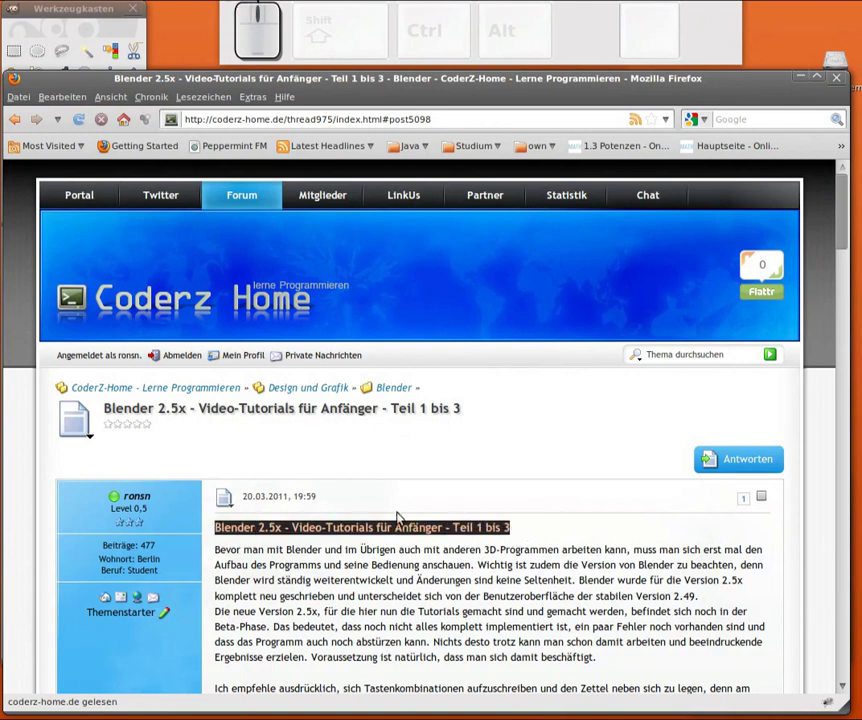
scroll("down", 3)
scroll("down", 3)
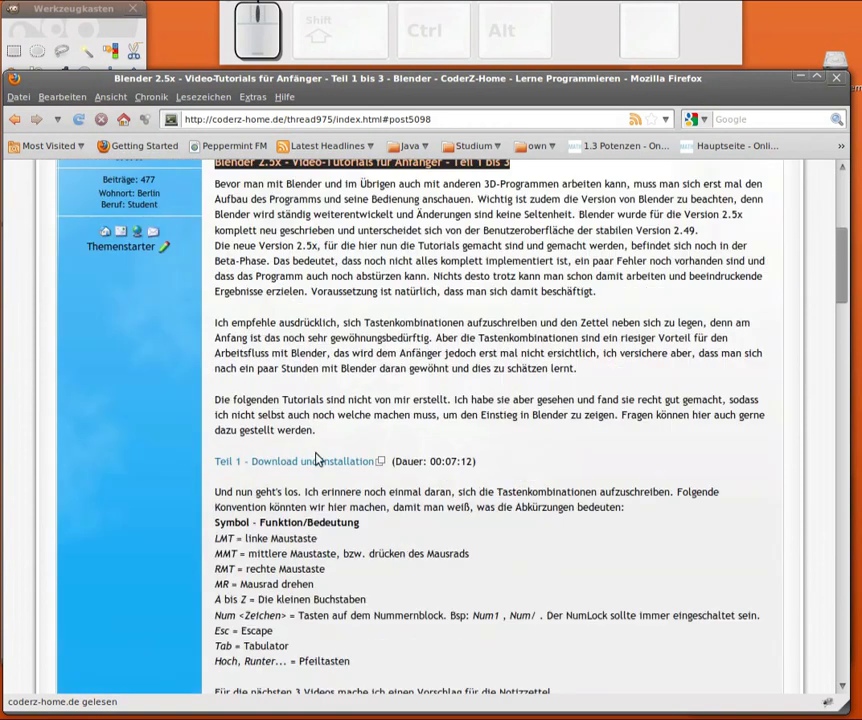
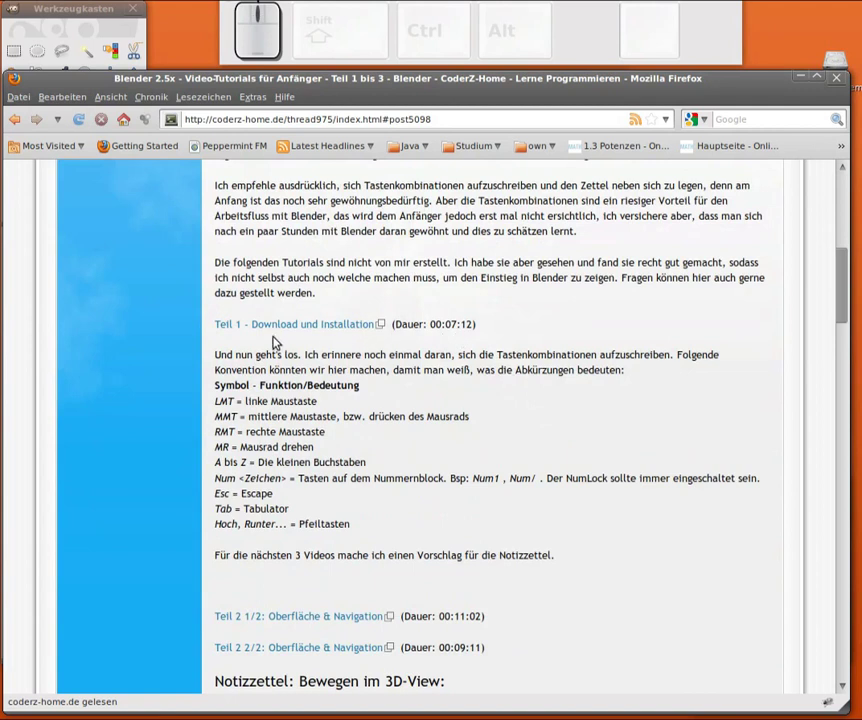
scroll("down", 3)
scroll("down", 3)
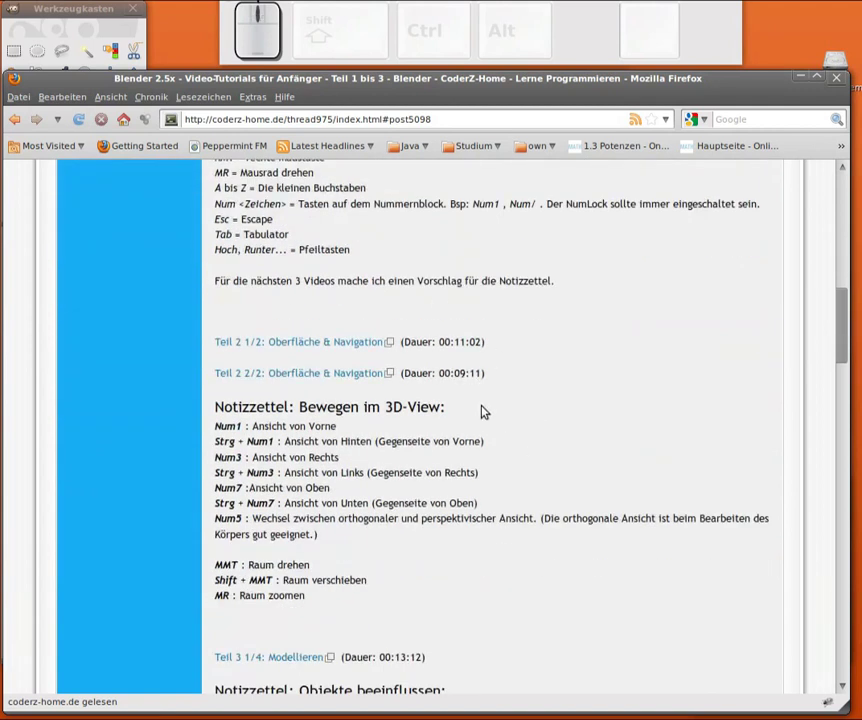
scroll("down", 3)
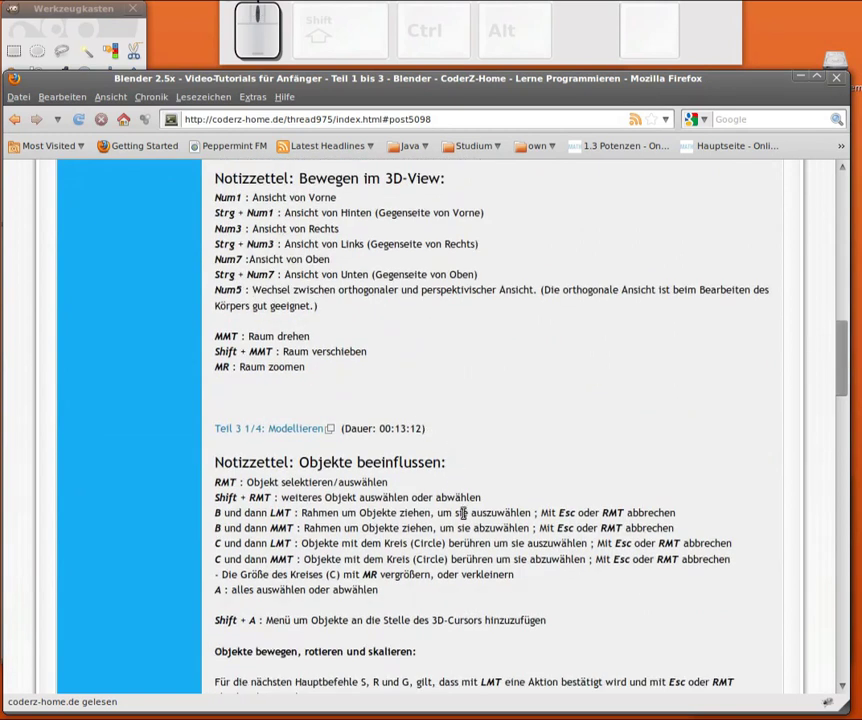
scroll("up", 3)
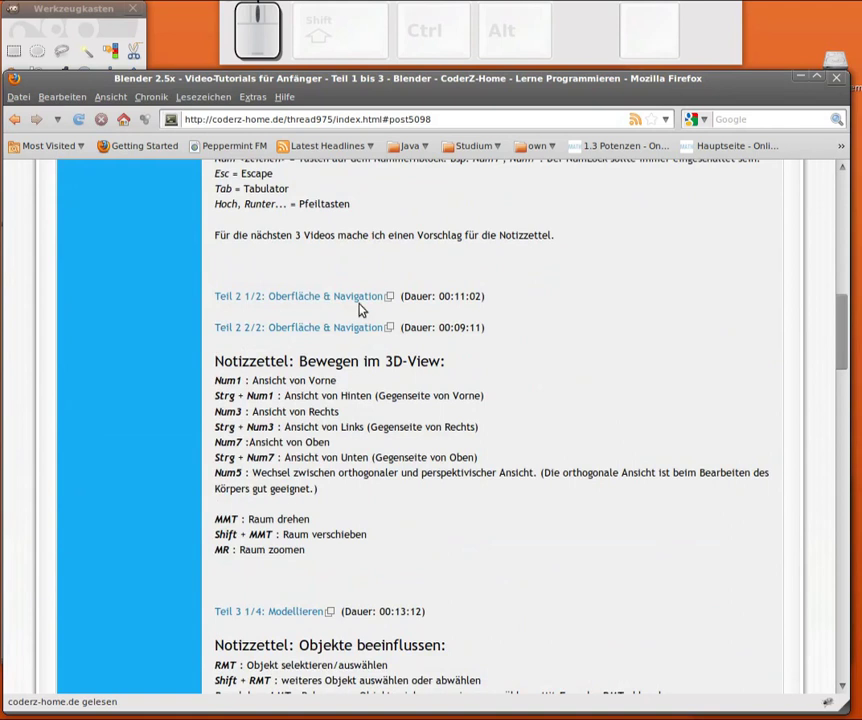
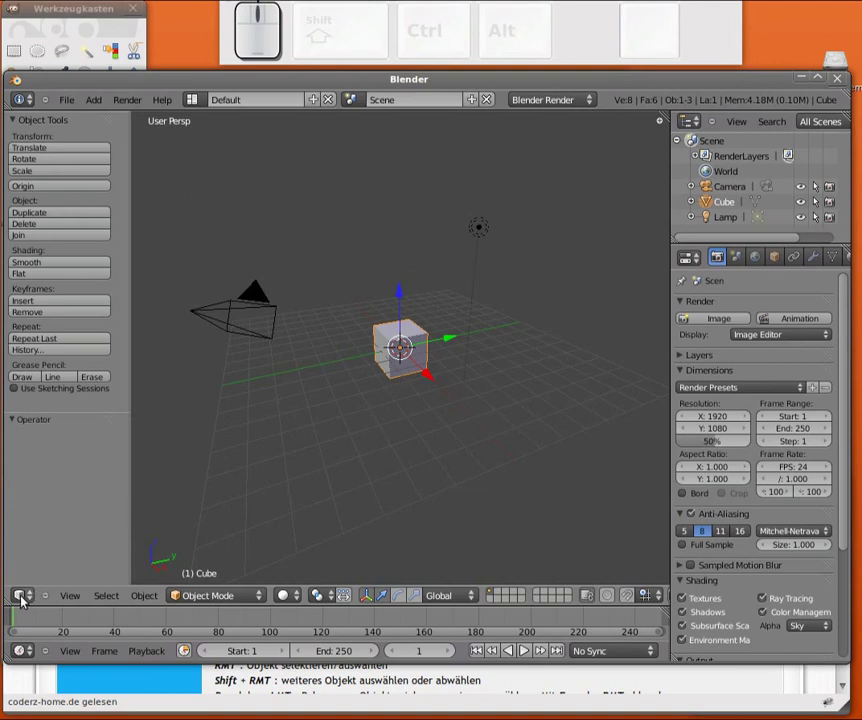
left_click(34, 598)
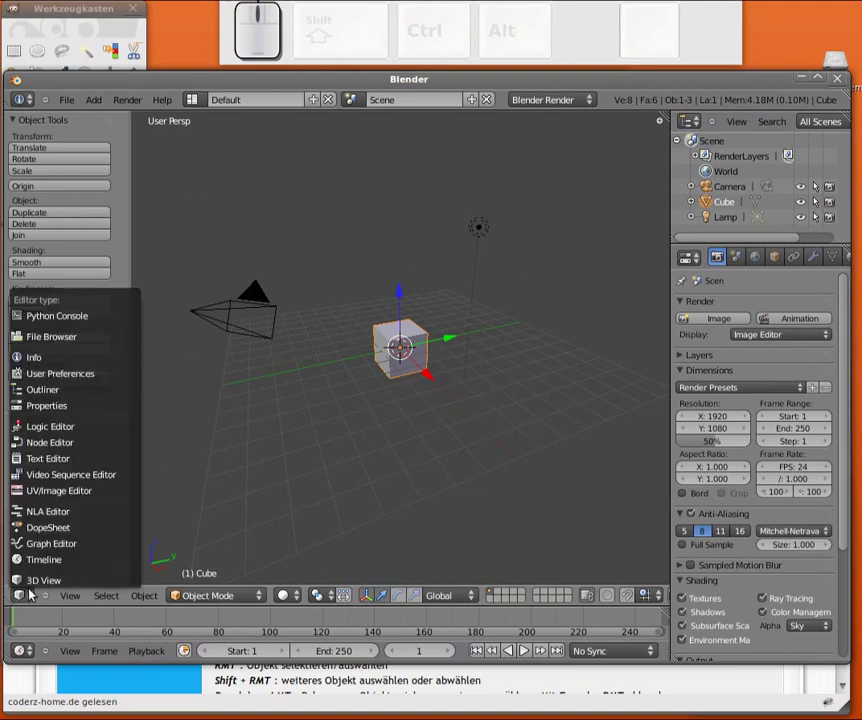
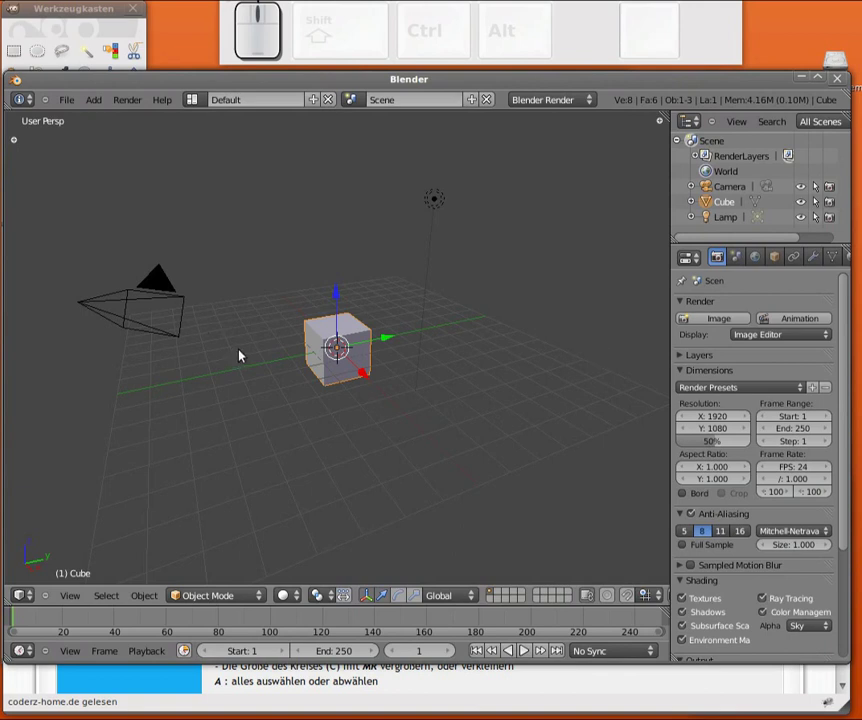
left_click_drag(245, 353, 413, 380)
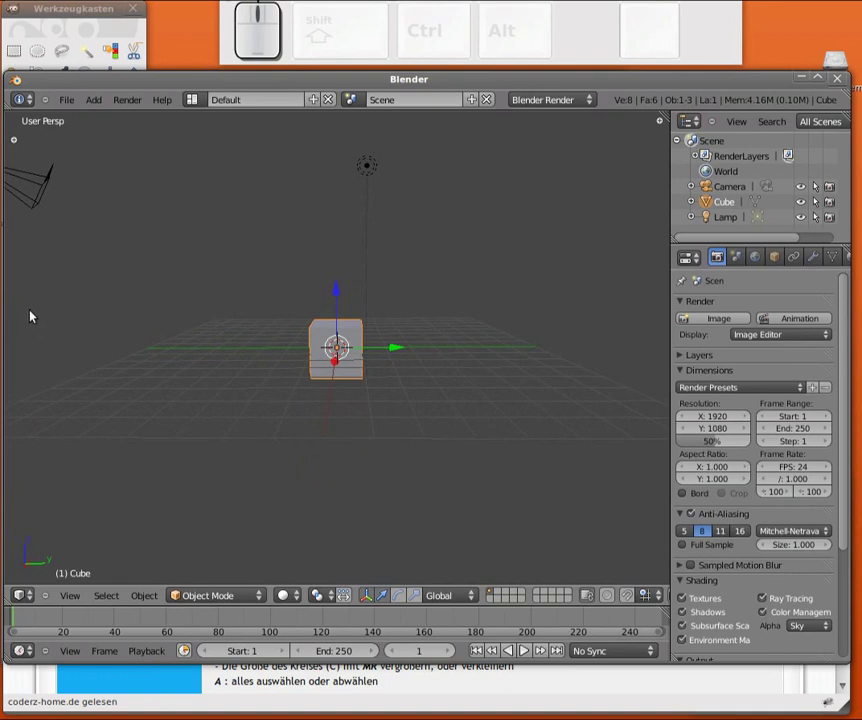
left_click_drag(34, 317, 610, 345)
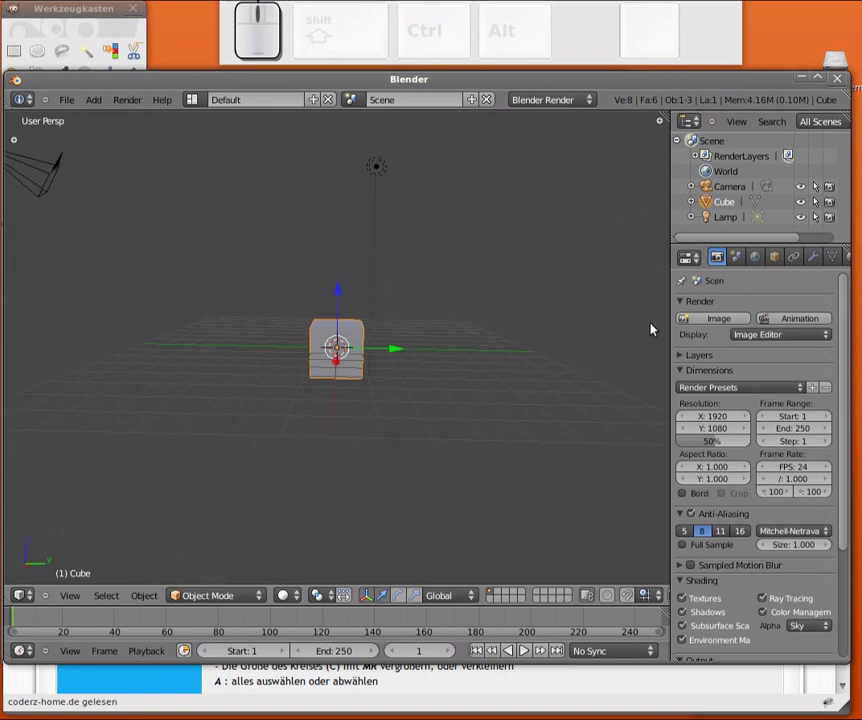
left_click_drag(658, 332, 335, 427)
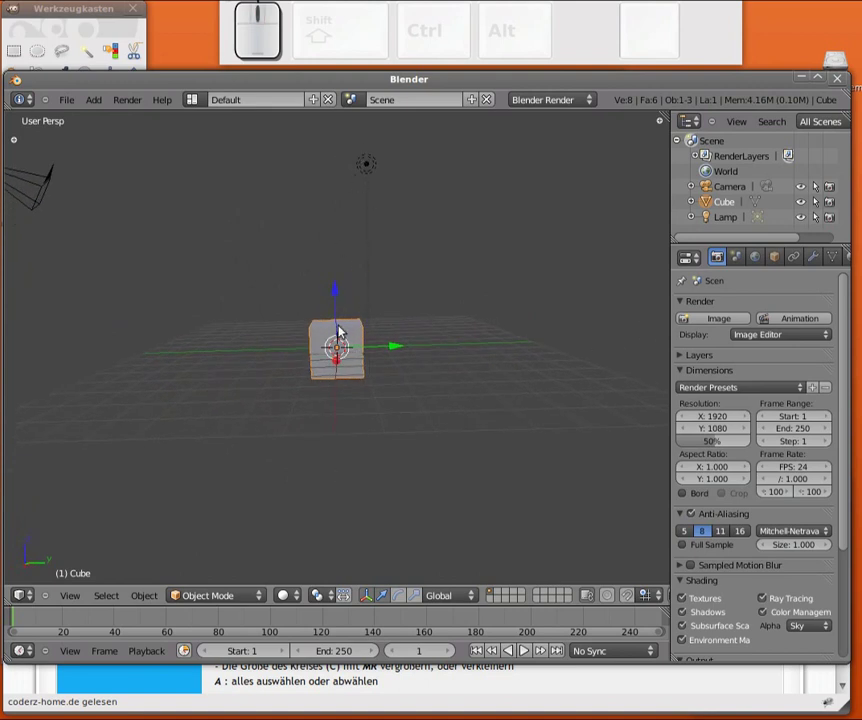
left_click_drag(342, 437, 502, 360)
left_click_drag(565, 354, 174, 333)
left_click_drag(175, 331, 262, 382)
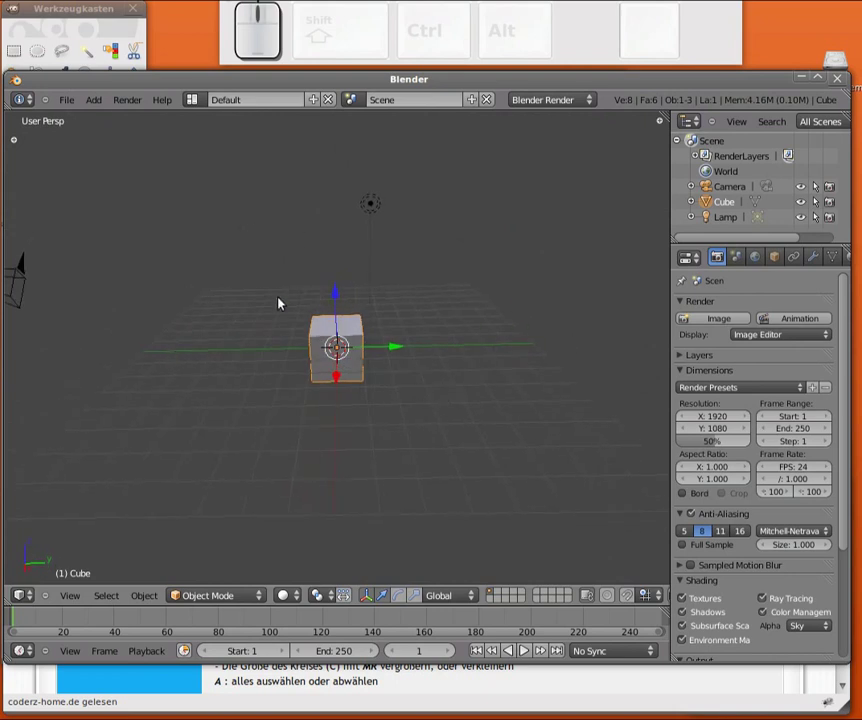
left_click_drag(500, 371, 274, 350)
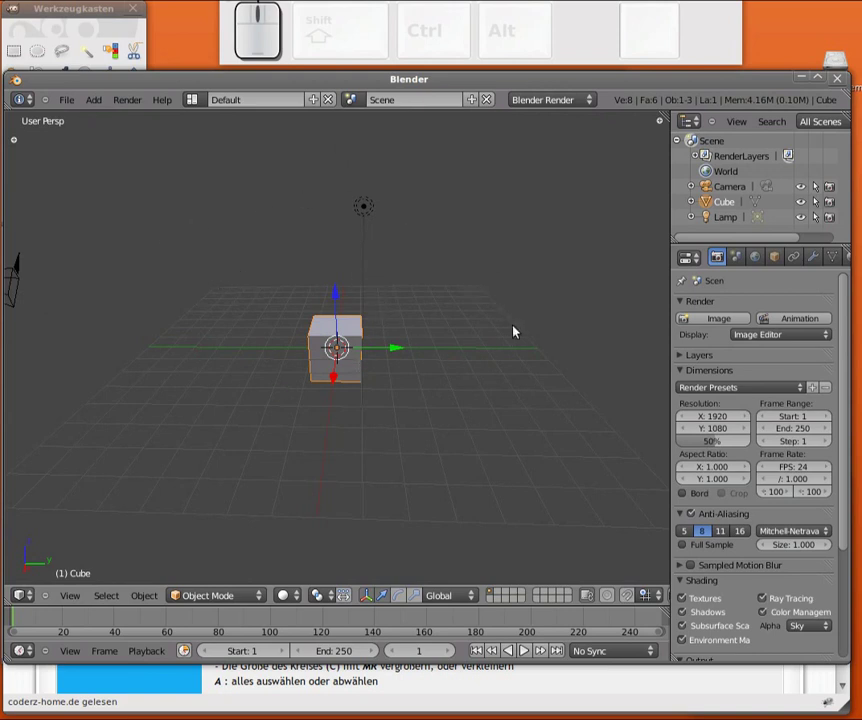
left_click_drag(562, 354, 330, 489)
left_click_drag(274, 551, 558, 431)
middle_click(222, 447)
middle_click(420, 454)
middle_click(545, 404)
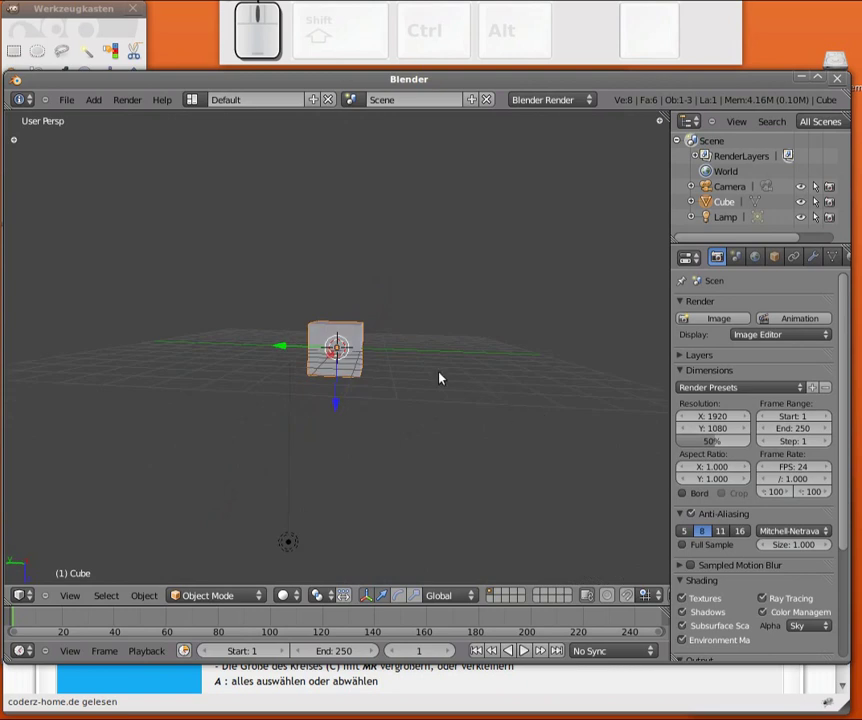
left_click_drag(563, 346, 361, 230)
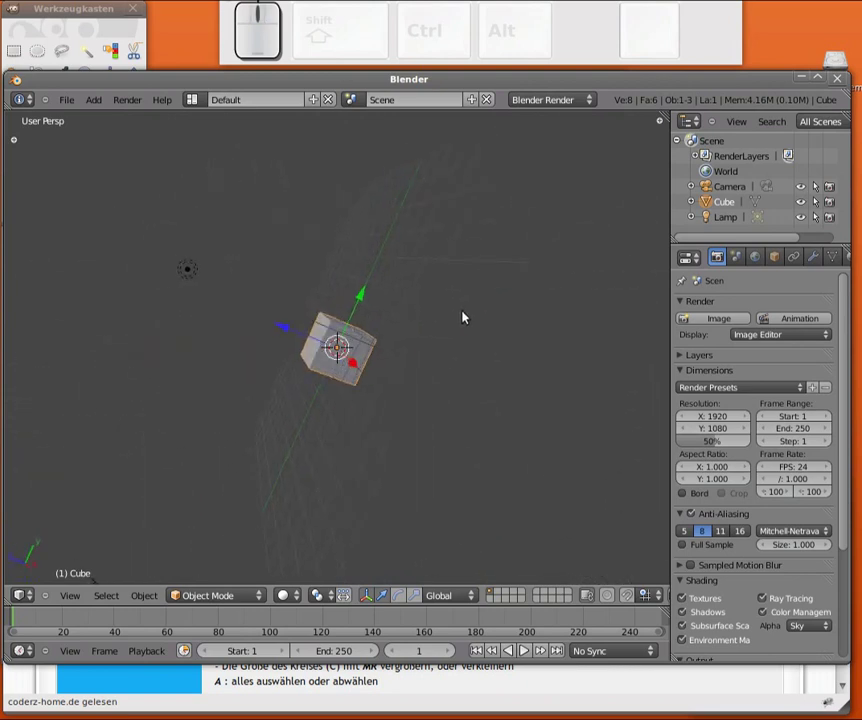
middle_click(232, 515)
middle_click(823, 308)
left_click_drag(608, 272, 298, 364)
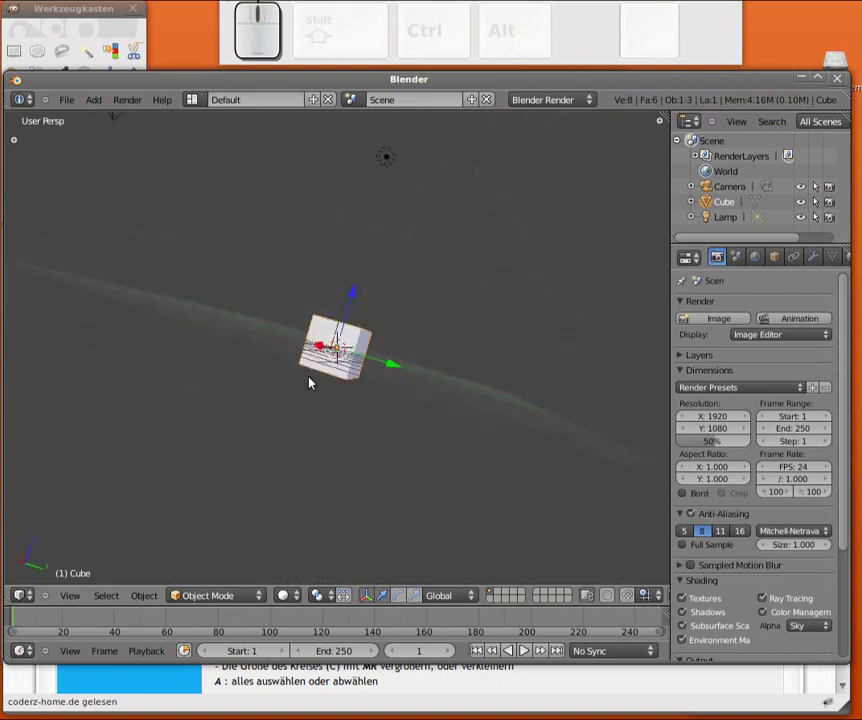
middle_click(130, 311)
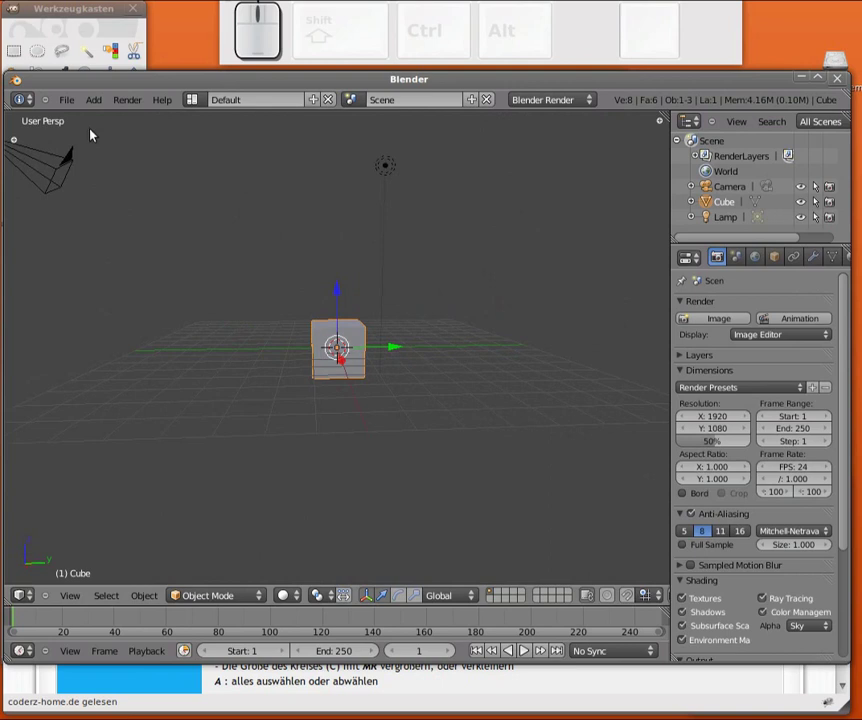
left_click(30, 103)
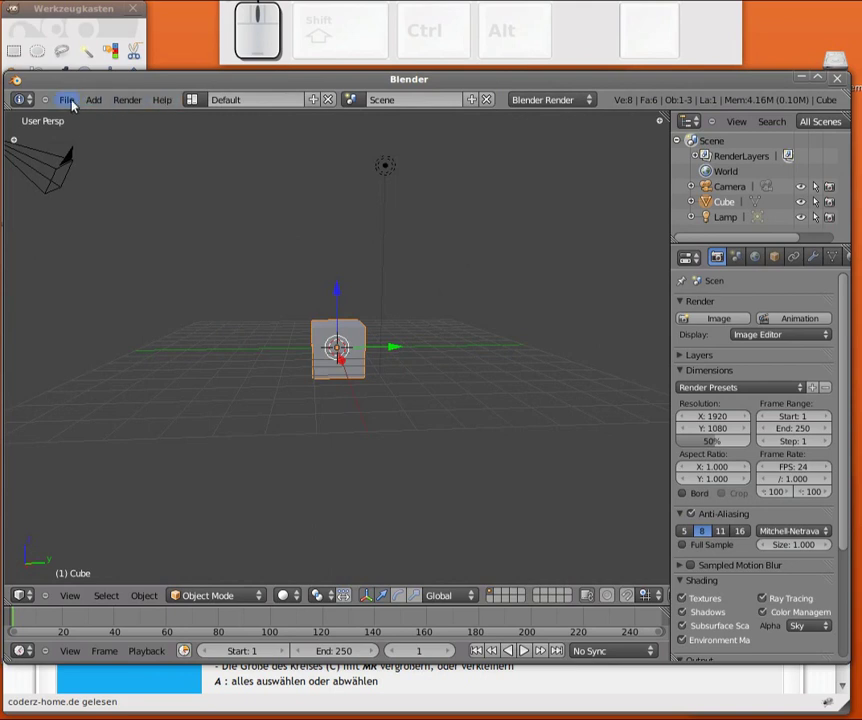
Open User Preferences from the File menu, centre the window and show its Input section
left_click(74, 100)
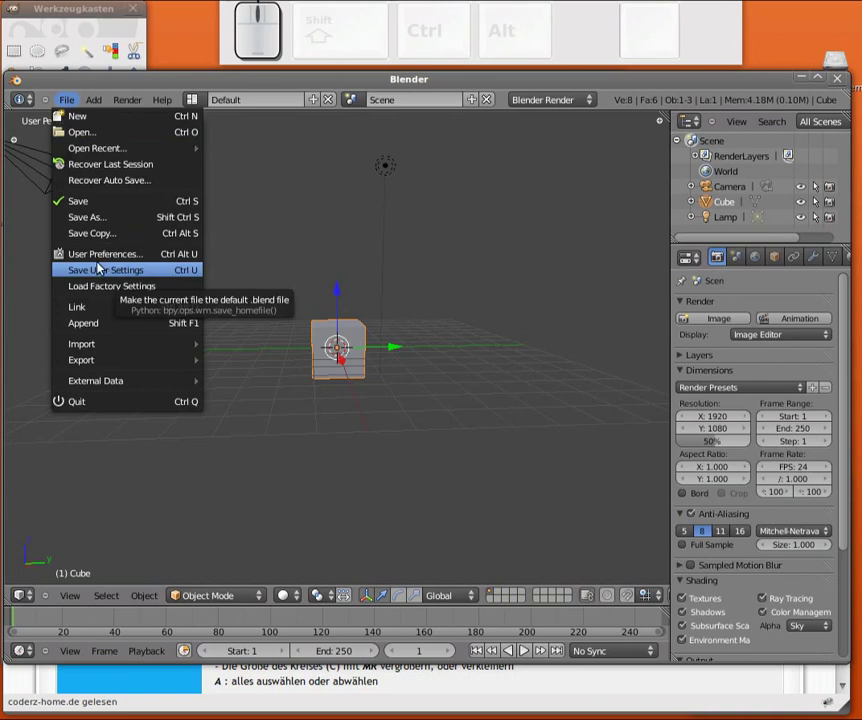
left_click(138, 257)
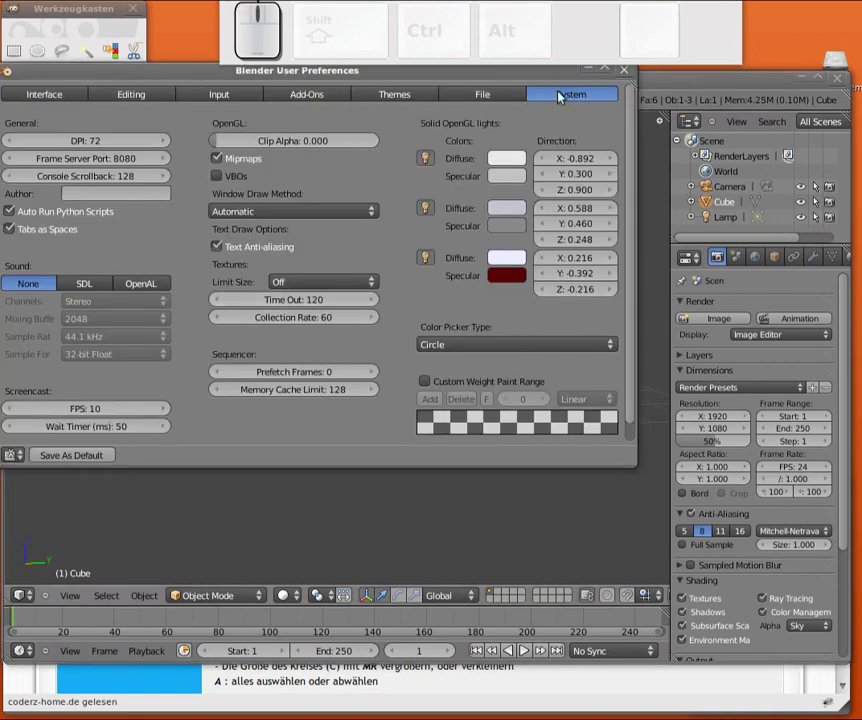
left_click_drag(479, 76, 350, 143)
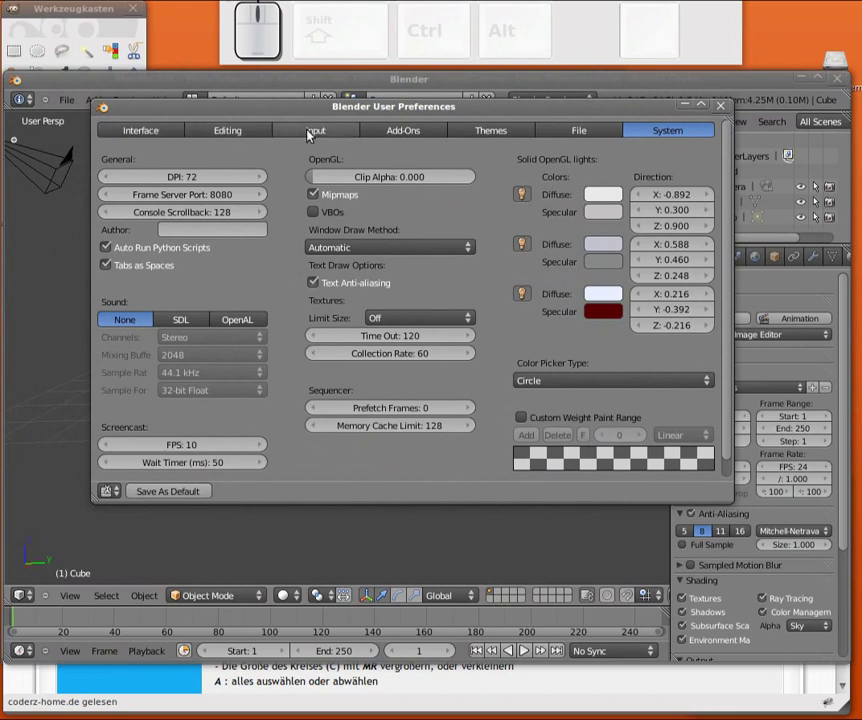
left_click(315, 132)
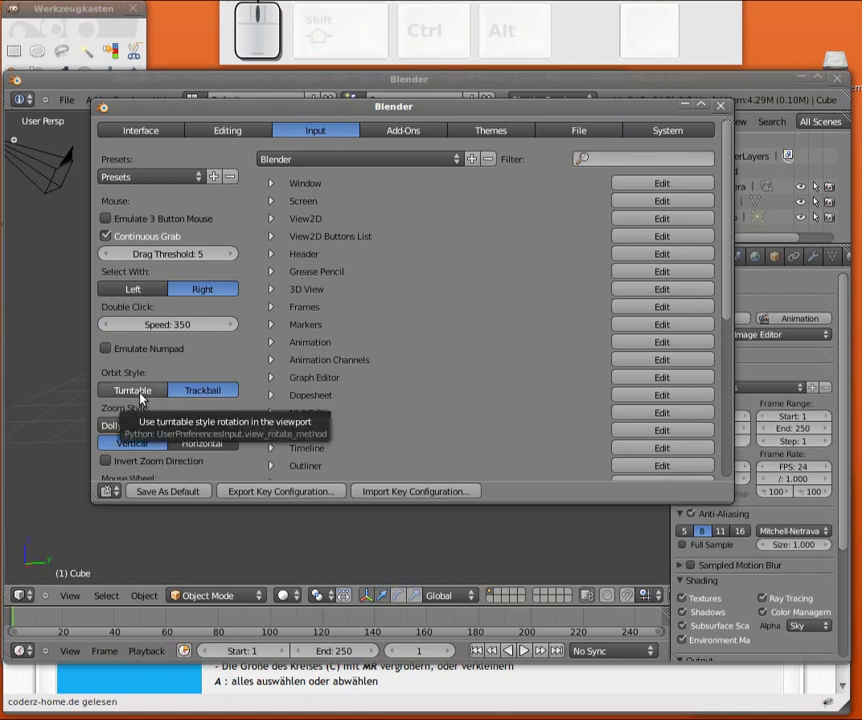
left_click(147, 395)
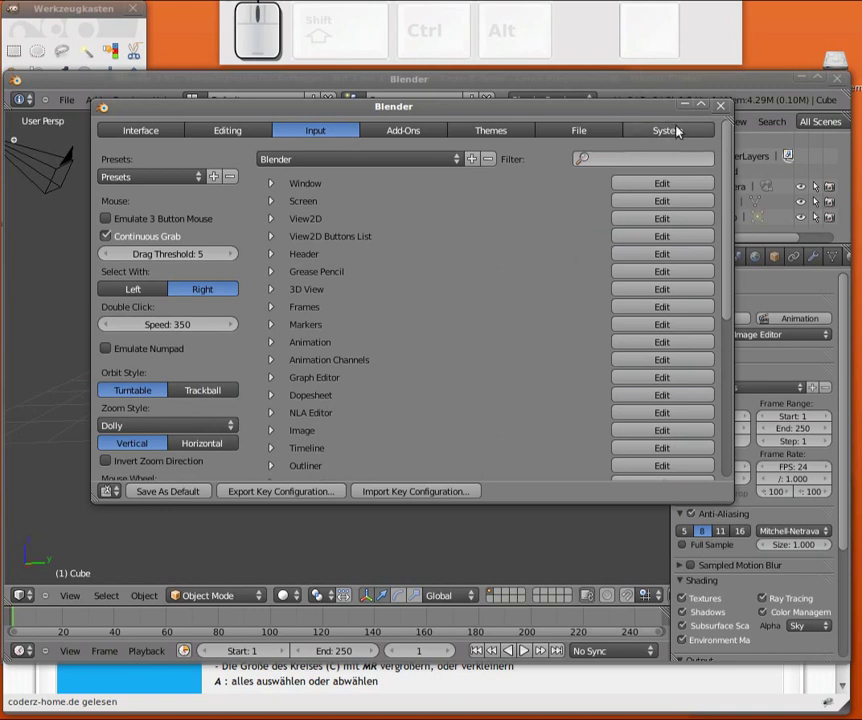
left_click(688, 109)
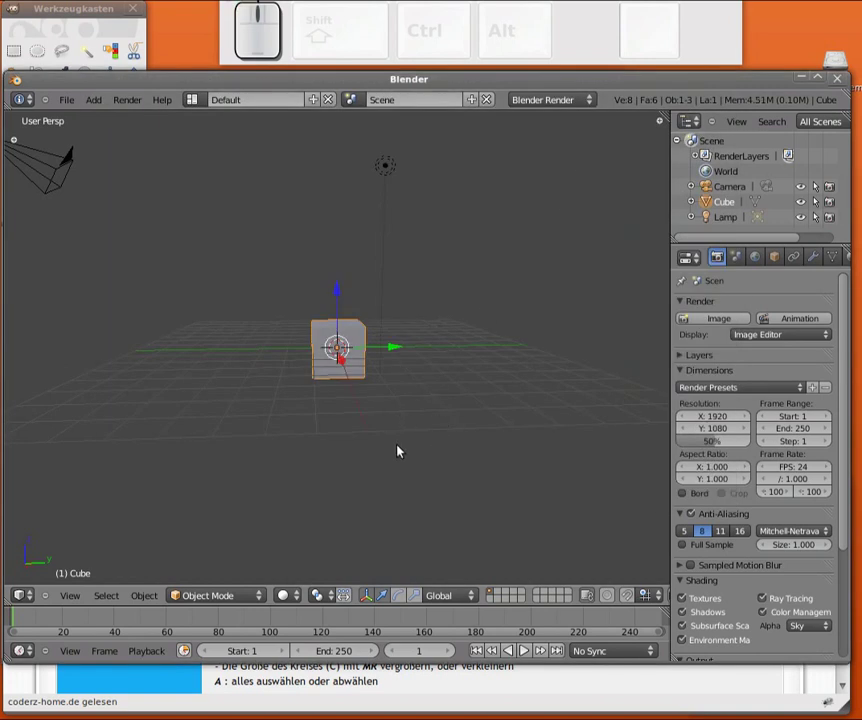
left_click_drag(551, 402, 352, 352)
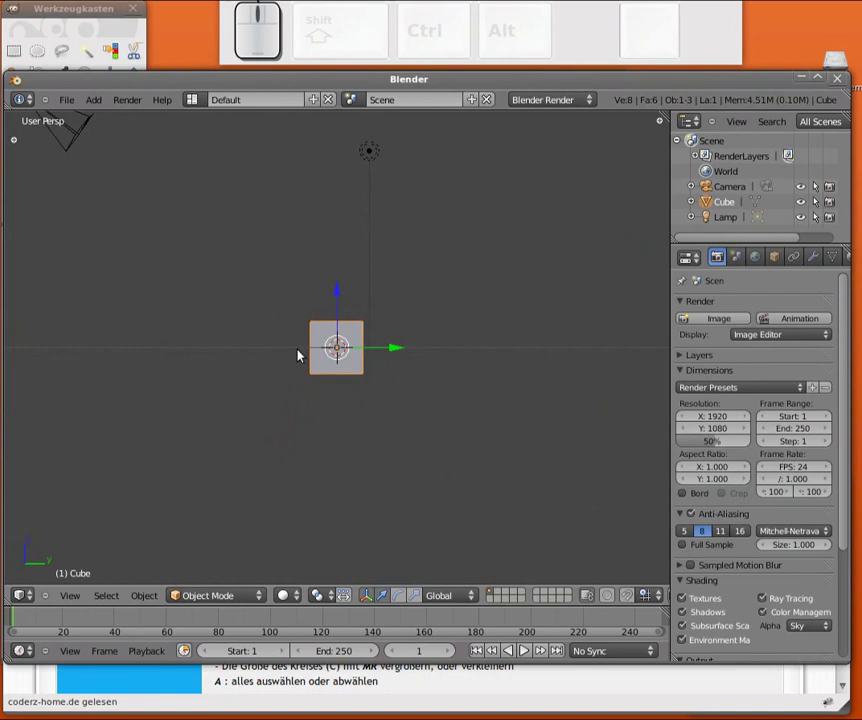
left_click_drag(317, 331, 631, 360)
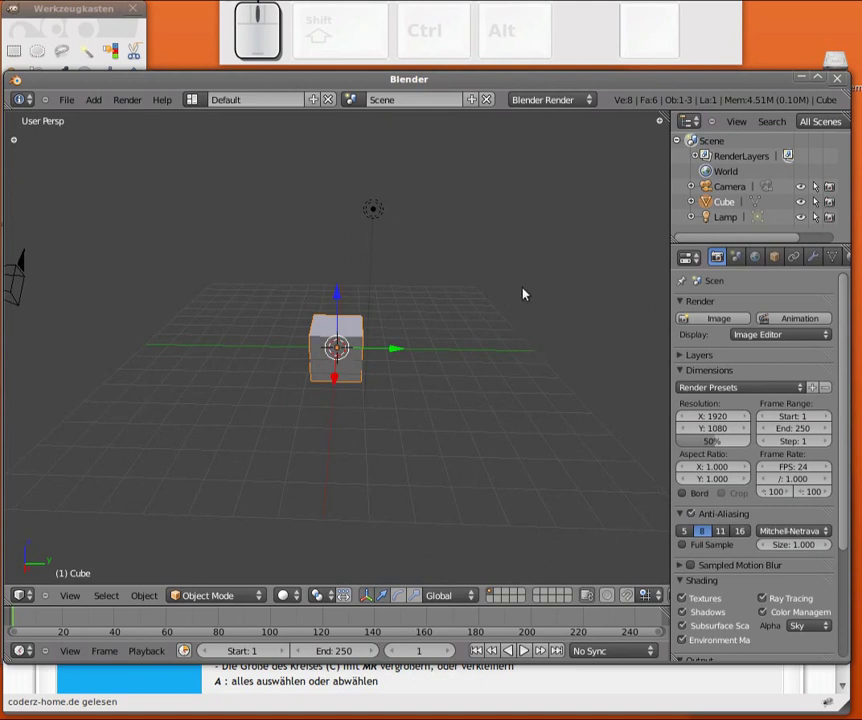
left_click_drag(629, 338, 348, 449)
left_click_drag(348, 447, 99, 372)
left_click_drag(72, 367, 342, 283)
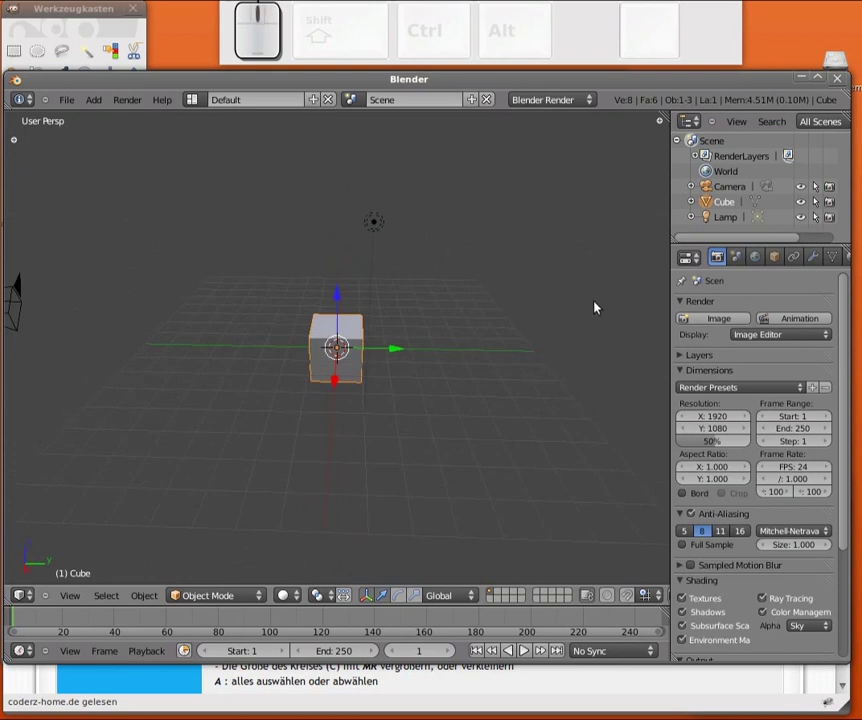
left_click_drag(588, 355, 577, 357)
left_click_drag(615, 382, 345, 394)
left_click_drag(342, 385, 597, 284)
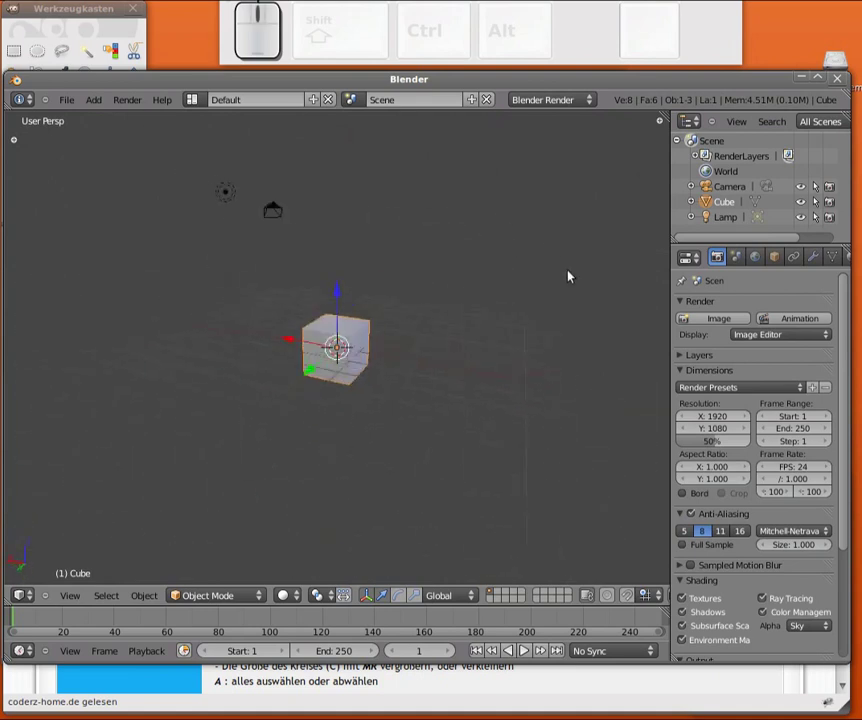
middle_click(210, 351)
left_click_drag(334, 487, 380, 400)
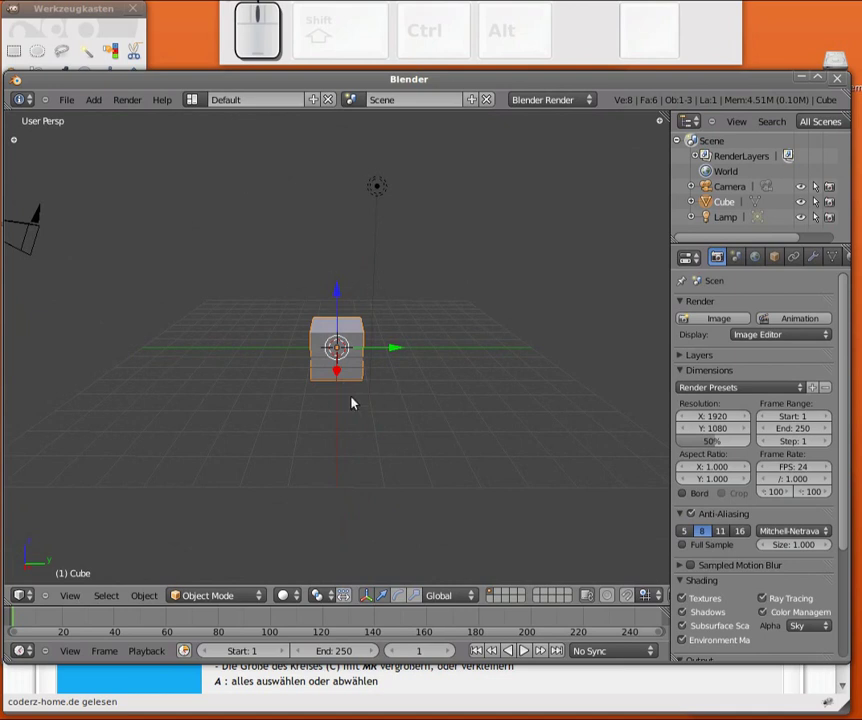
left_click_drag(529, 386, 393, 382)
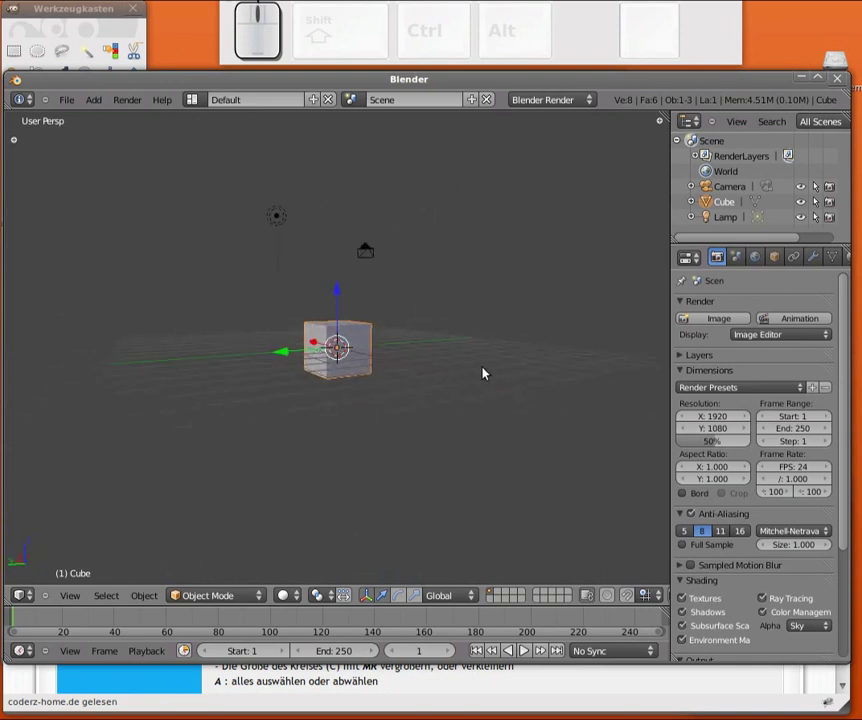
middle_click(208, 366)
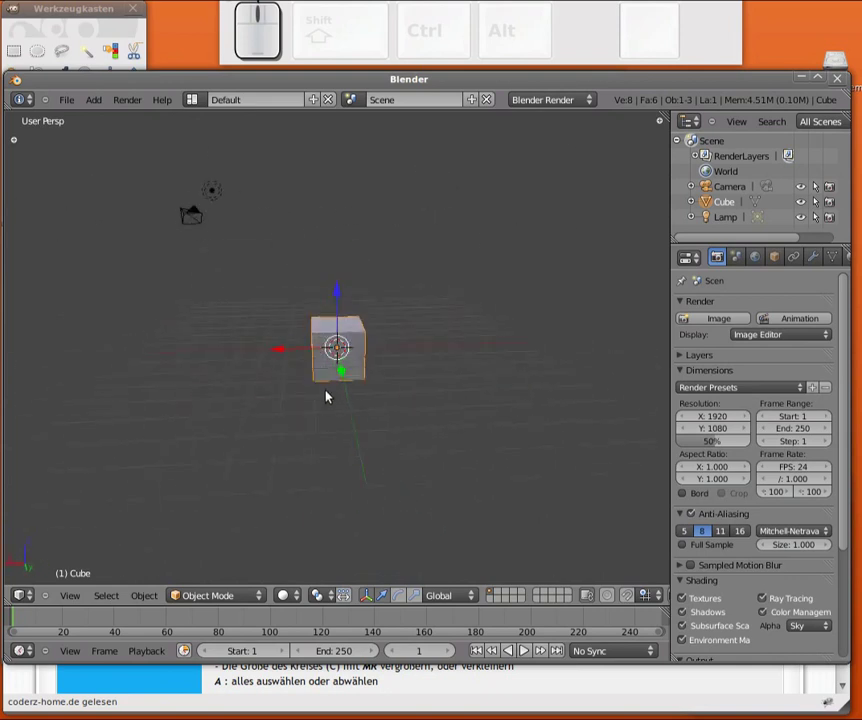
middle_click(340, 415)
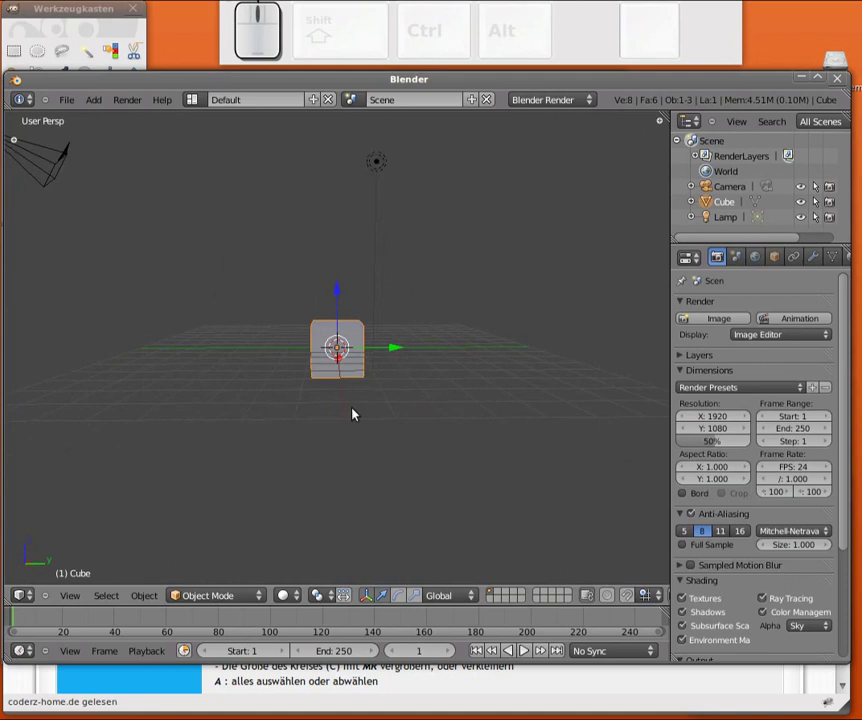
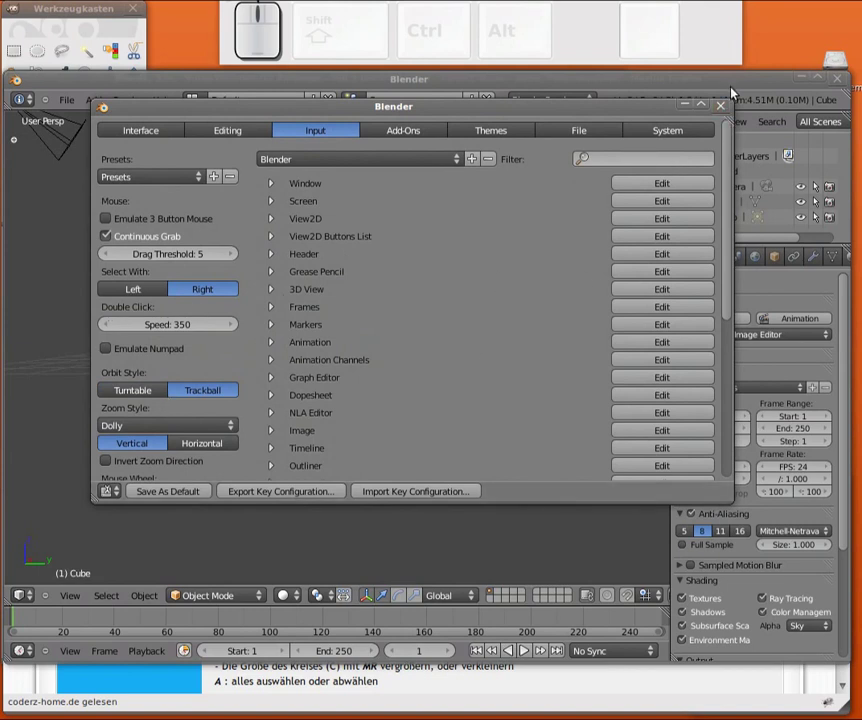
Close the preferences window, test orbiting around the cube and bring up the File menu
left_click(728, 113)
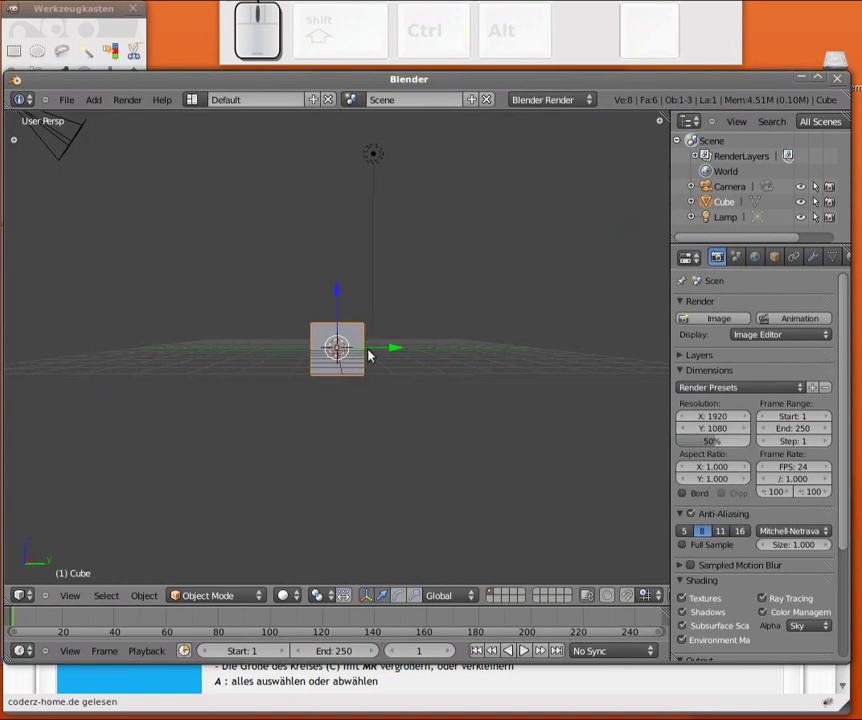
left_click_drag(335, 373, 85, 119)
left_click(70, 103)
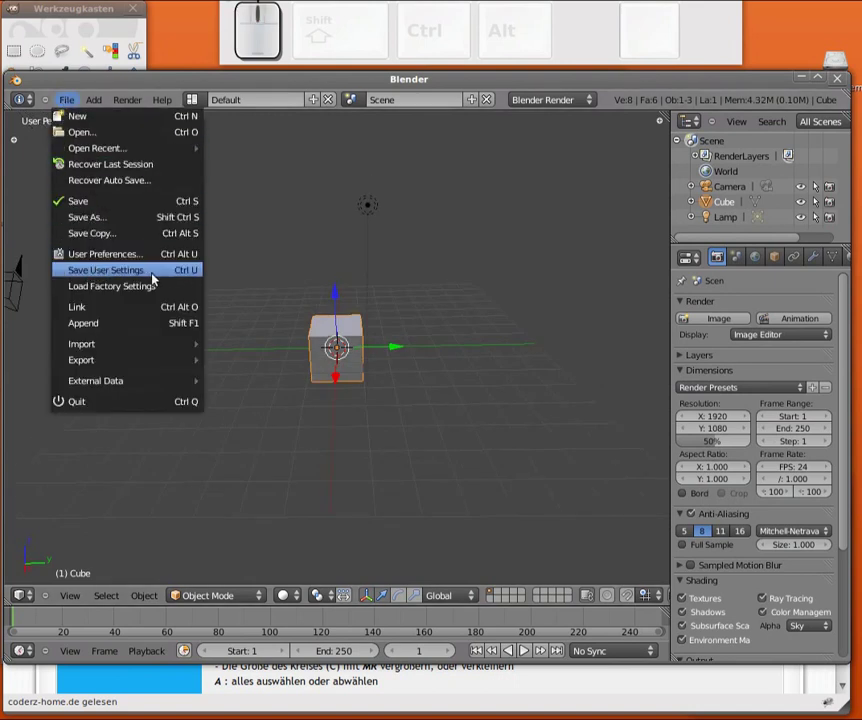
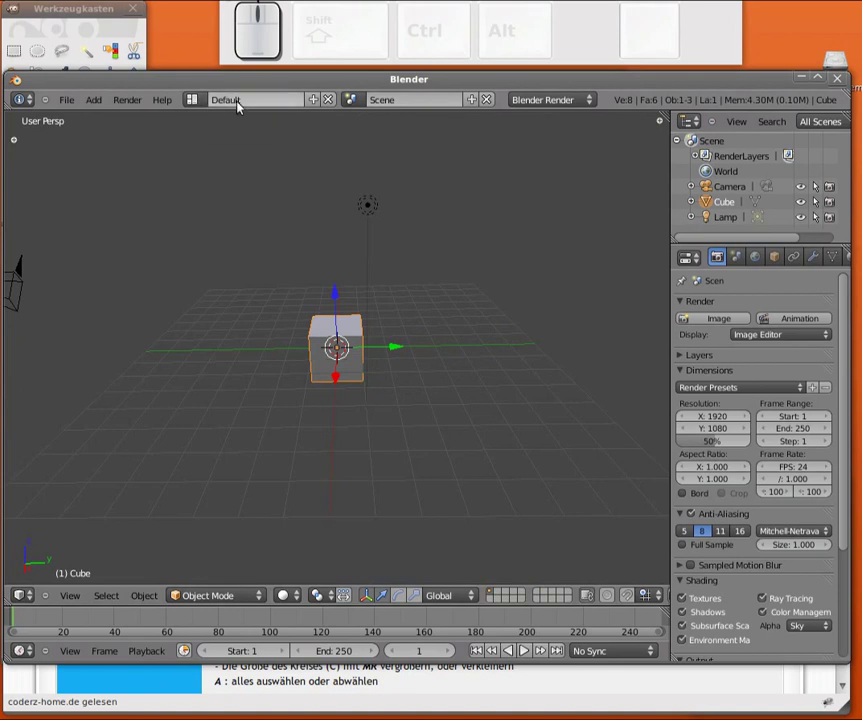
left_click(206, 101)
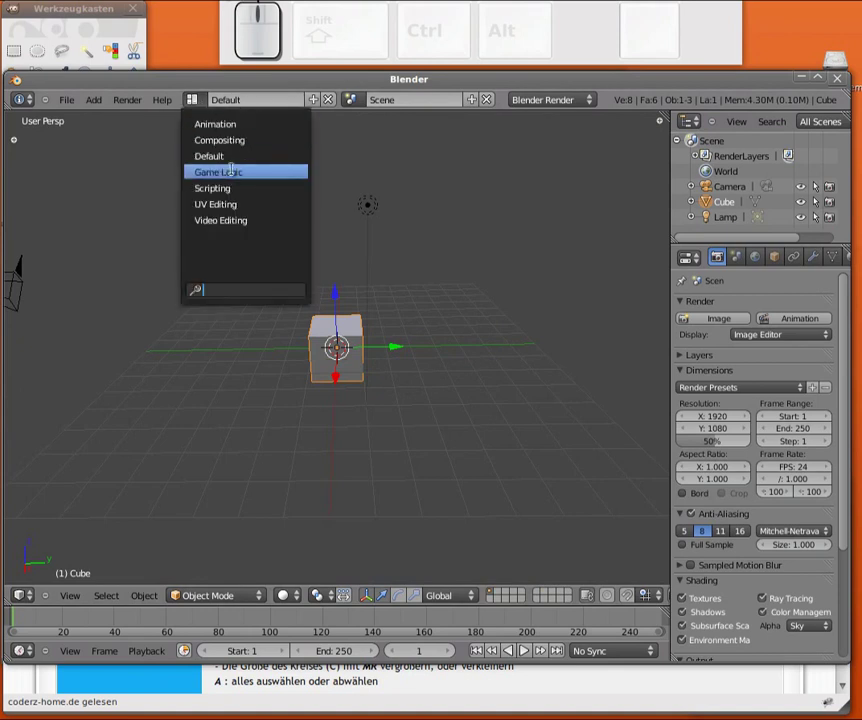
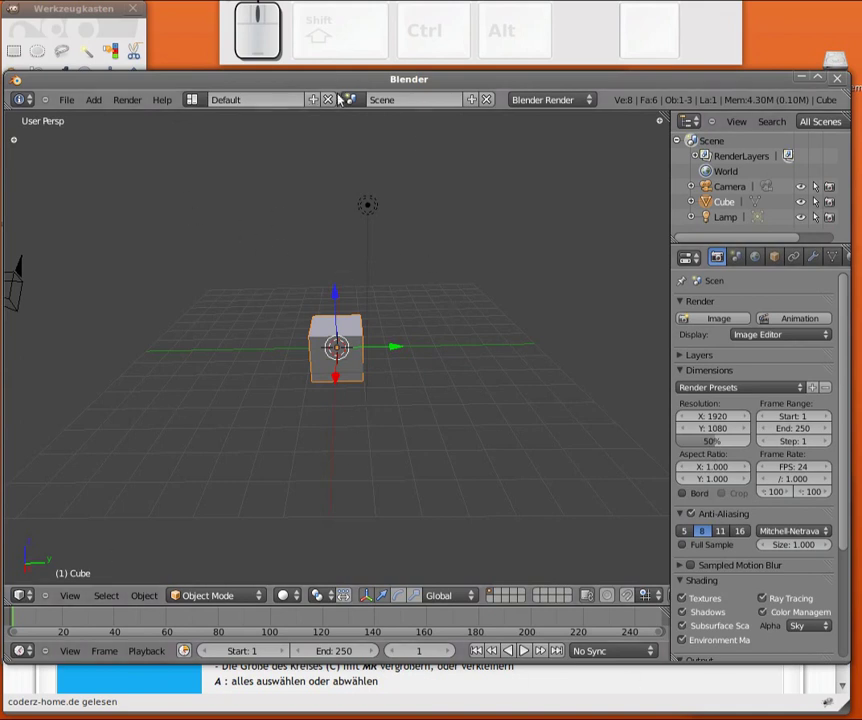
left_click(322, 102)
left_click(265, 103)
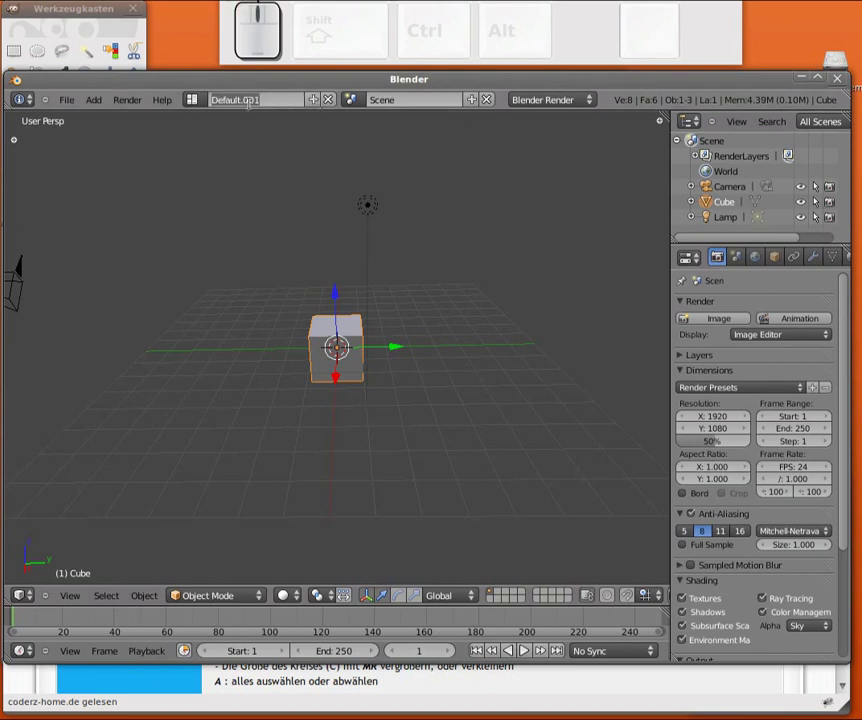
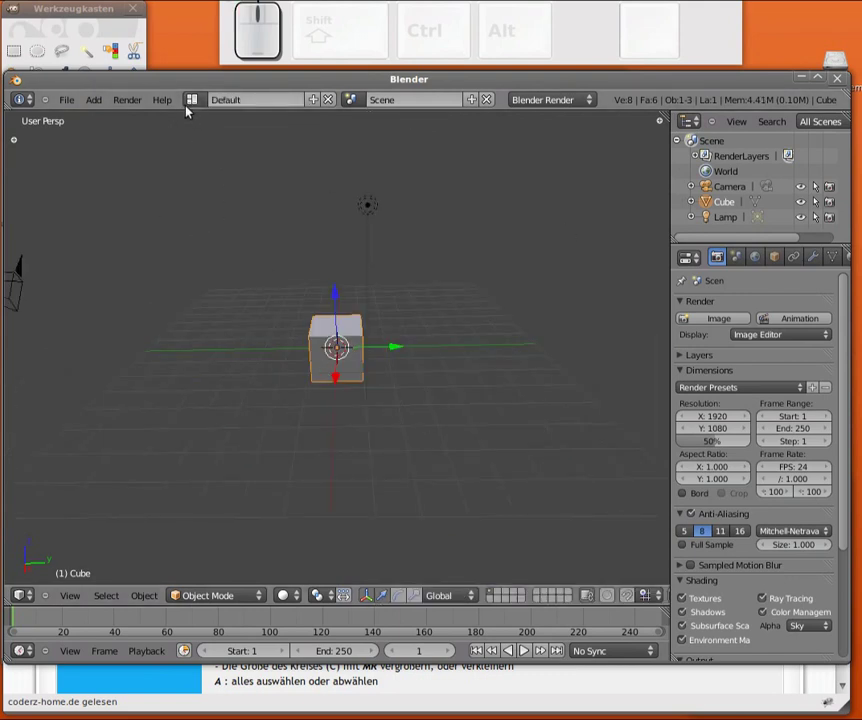
left_click(202, 101)
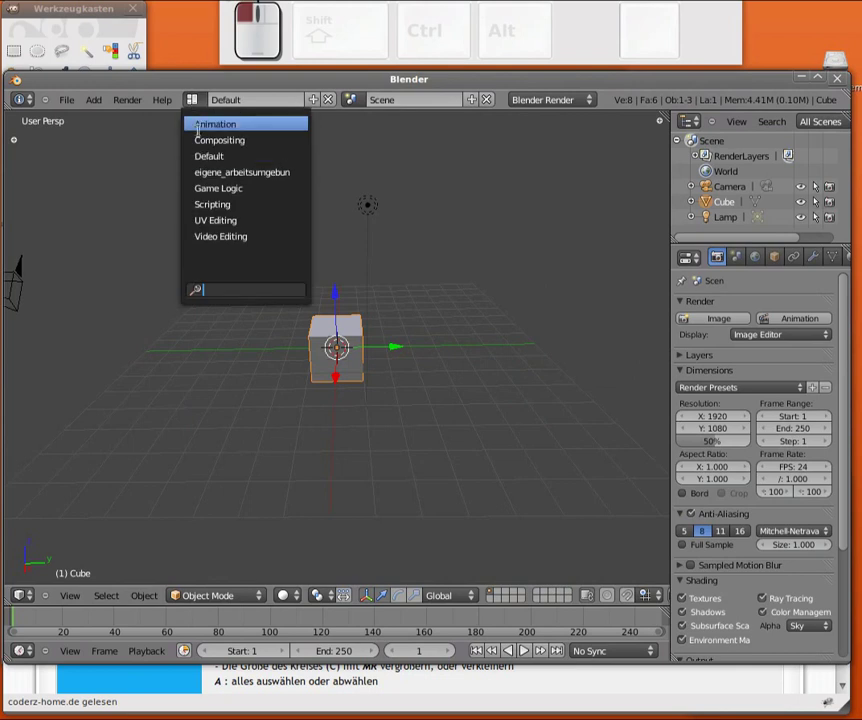
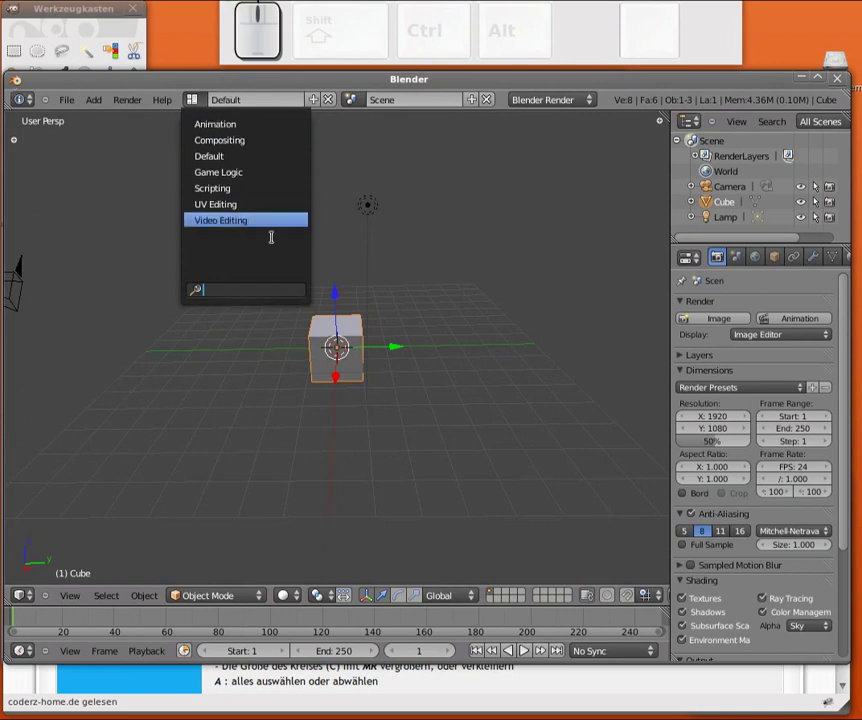
key("Escape")
left_click(70, 105)
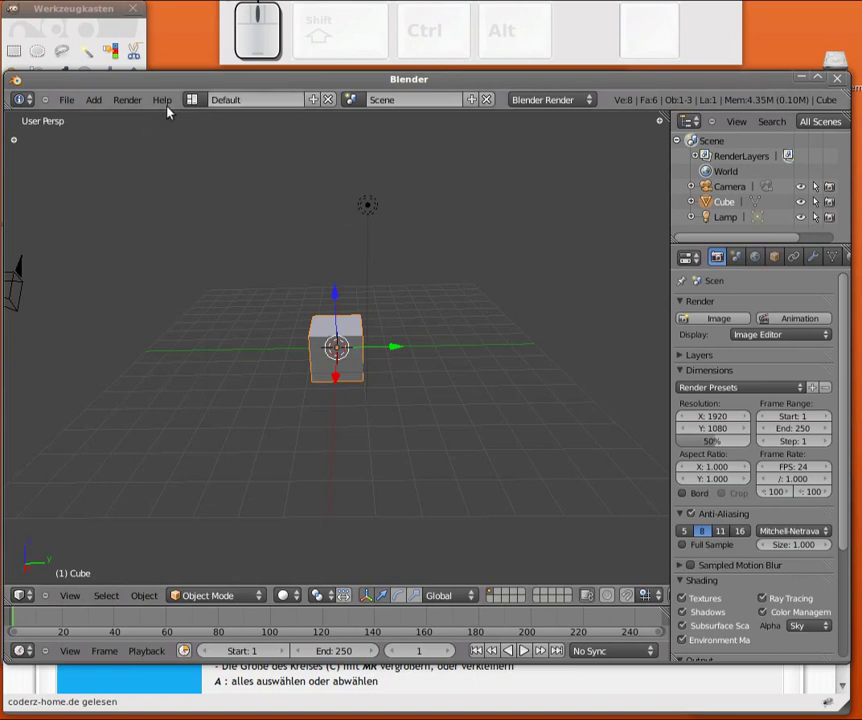
left_click_drag(559, 379, 442, 338)
left_click_drag(503, 438, 516, 282)
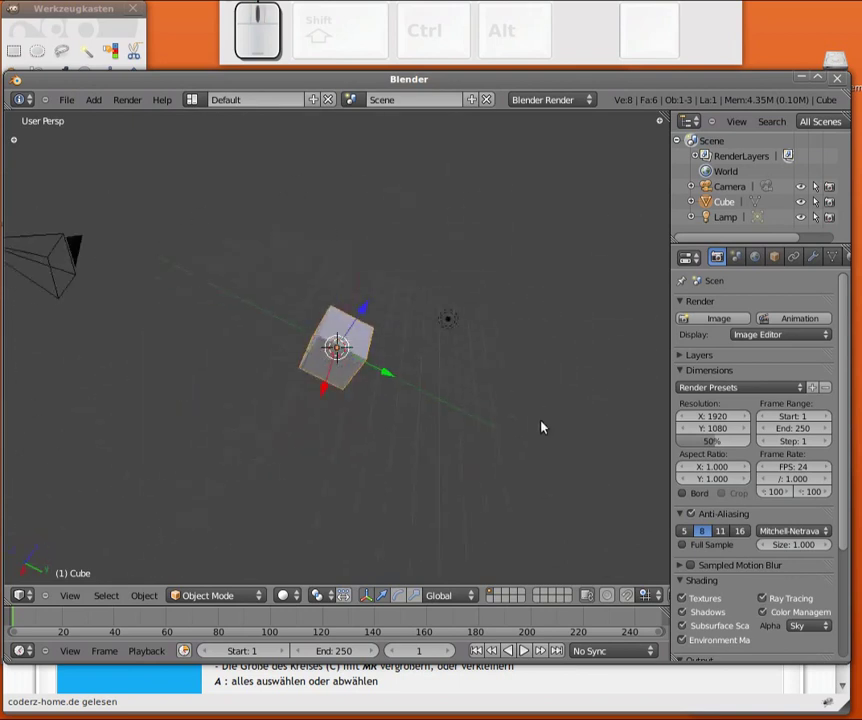
left_click_drag(85, 310, 315, 516)
left_click_drag(339, 507, 587, 355)
left_click_drag(582, 341, 255, 497)
left_click_drag(302, 429, 315, 304)
left_click_drag(158, 369, 524, 357)
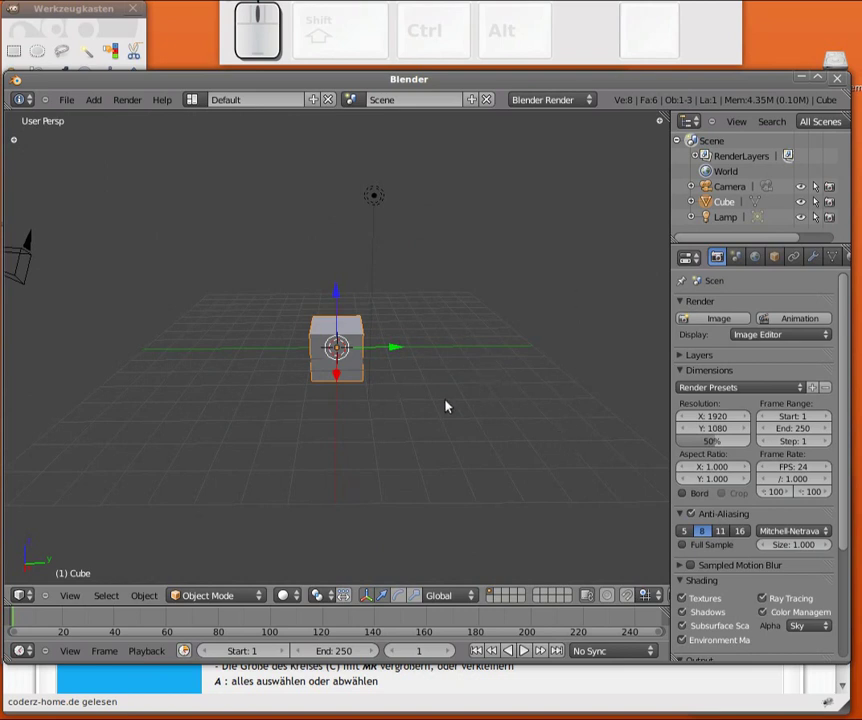
left_click_drag(564, 360, 359, 443)
middle_click(468, 390)
Select the camera, centre the view on it (Numpad .) and zoom and pan around it
right_click(58, 251)
left_click_drag(303, 469, 193, 410)
left_click_drag(217, 413, 282, 447)
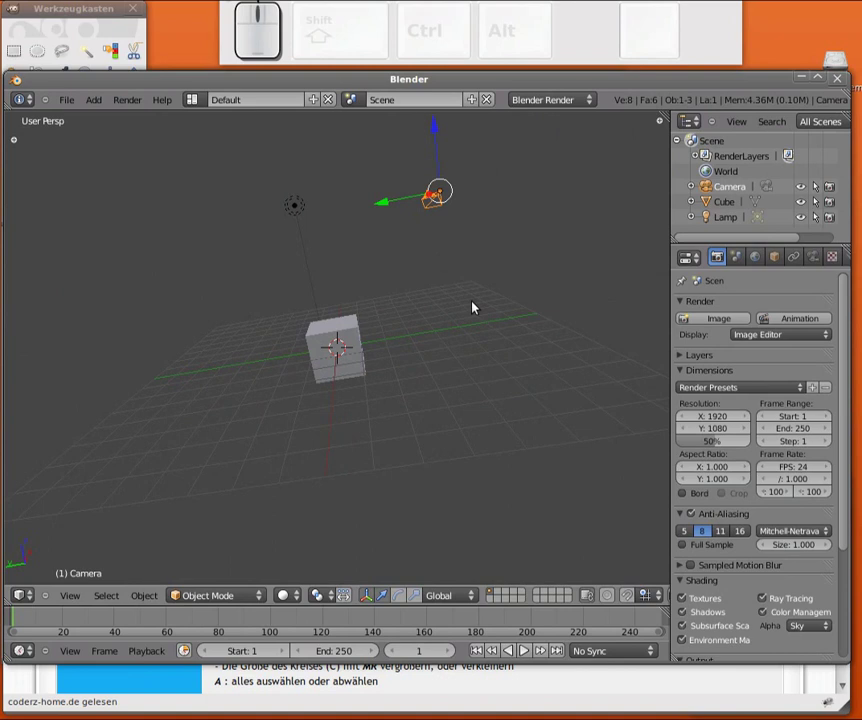
key("KP_Decimal")
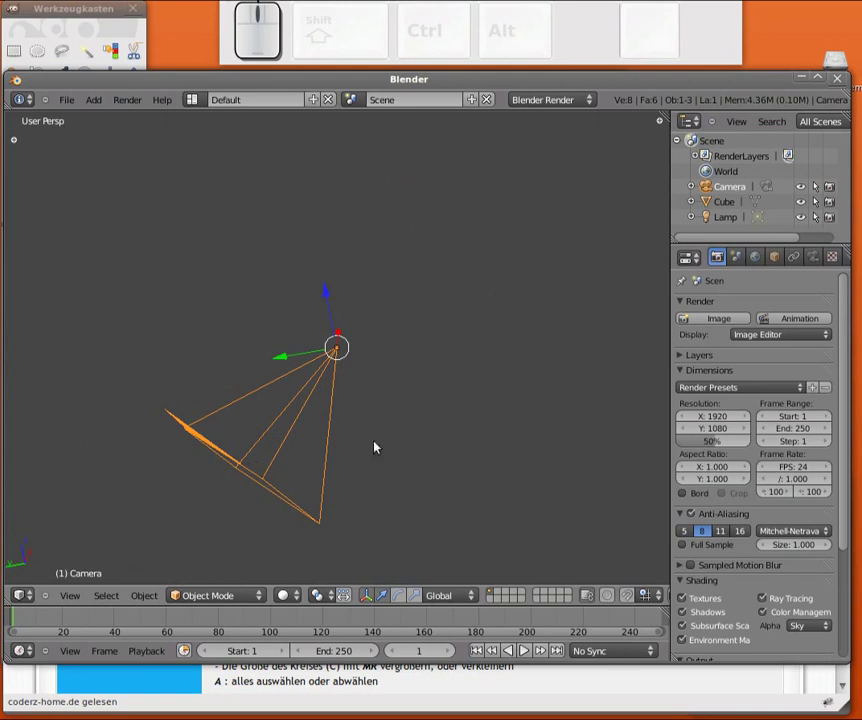
scroll("down", 3)
scroll("down", 3)
scroll("up", 3)
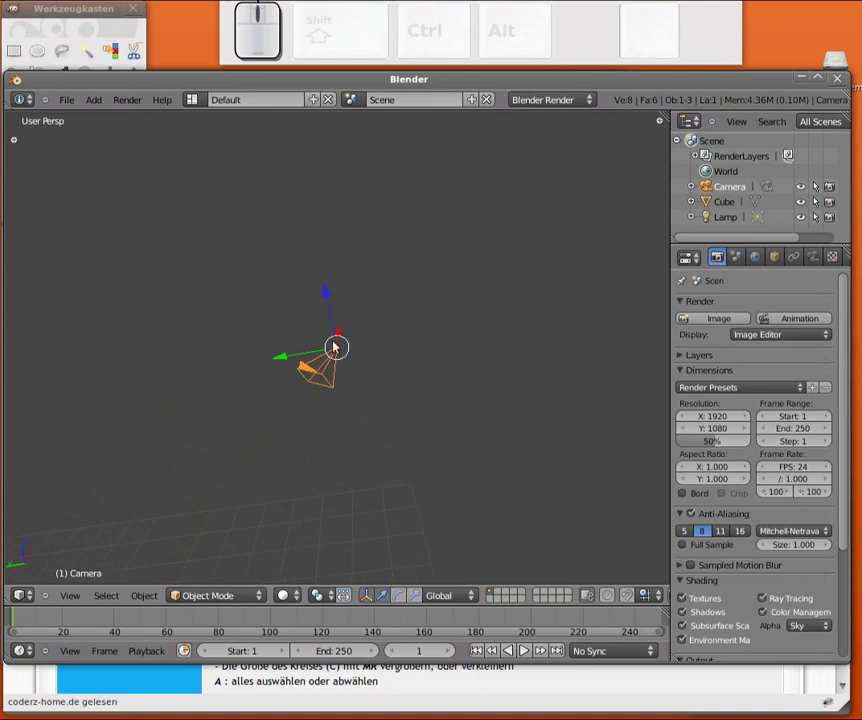
left_click_drag(488, 377, 284, 371)
scroll("up", 3)
middle_click(346, 353)
Pan and zoom a little more, then switch to the top view with Numpad 7
middle_click(203, 400)
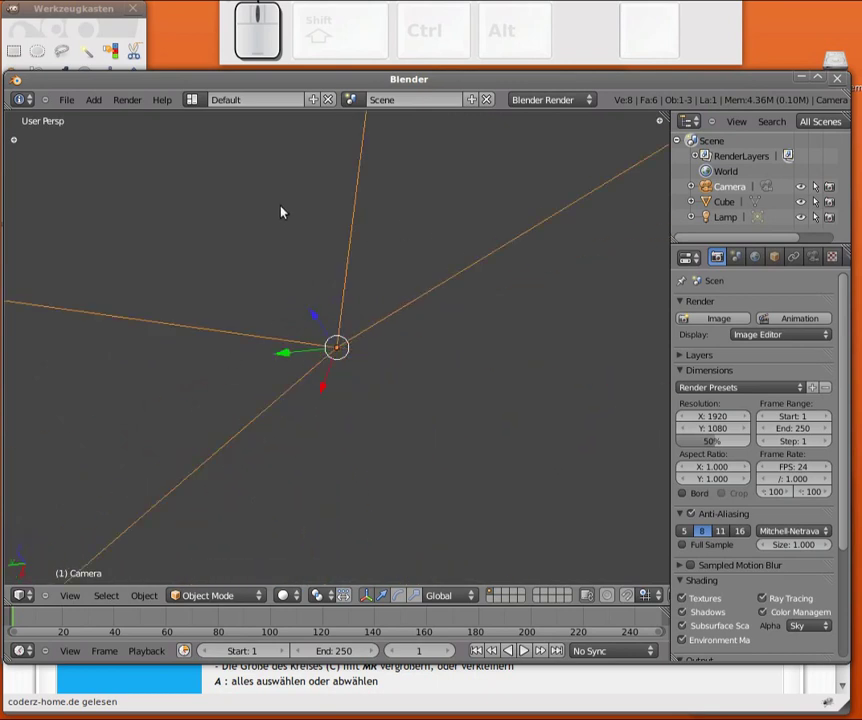
scroll("down", 3)
scroll("up", 3)
middle_click(369, 362)
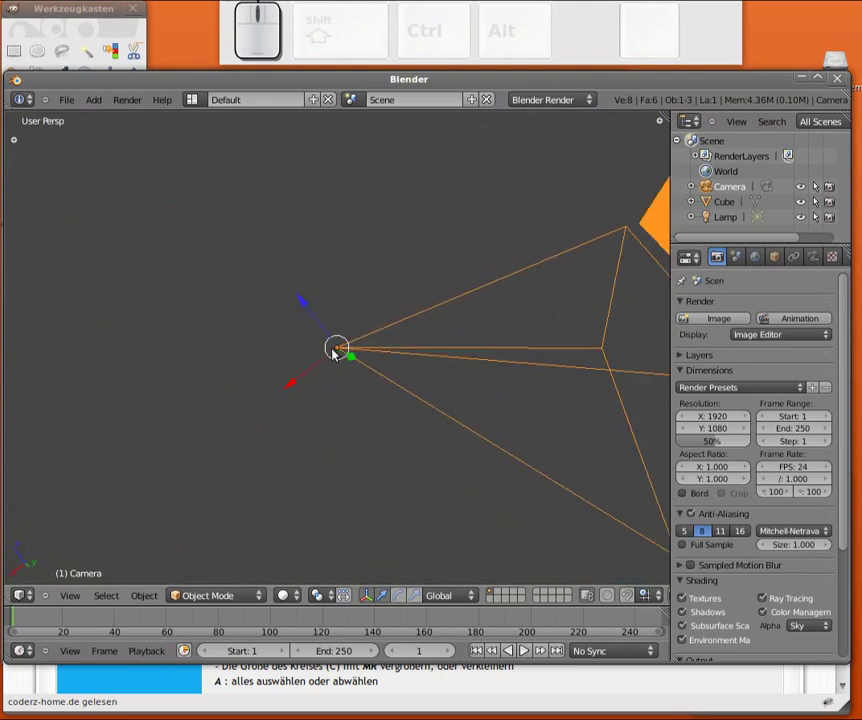
left_click_drag(362, 401, 253, 372)
scroll("down", 3)
scroll("down", 3)
key("KP_7")
scroll("down", 3)
left_click_drag(195, 305, 280, 275)
Select the cube, zoom in close over the grid and orbit out of the top view
right_click(291, 275)
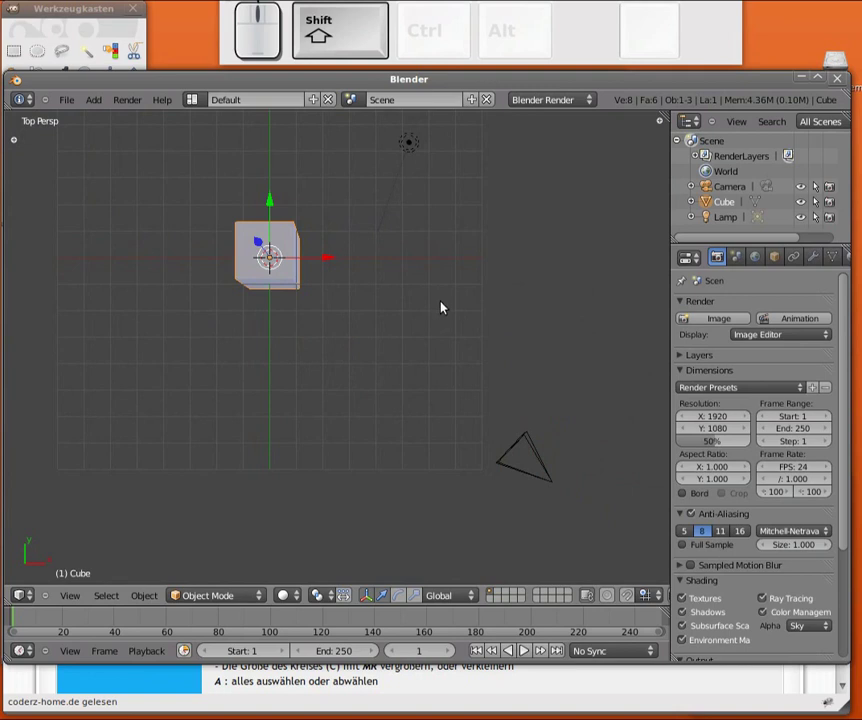
left_click_drag(466, 290, 85, 574)
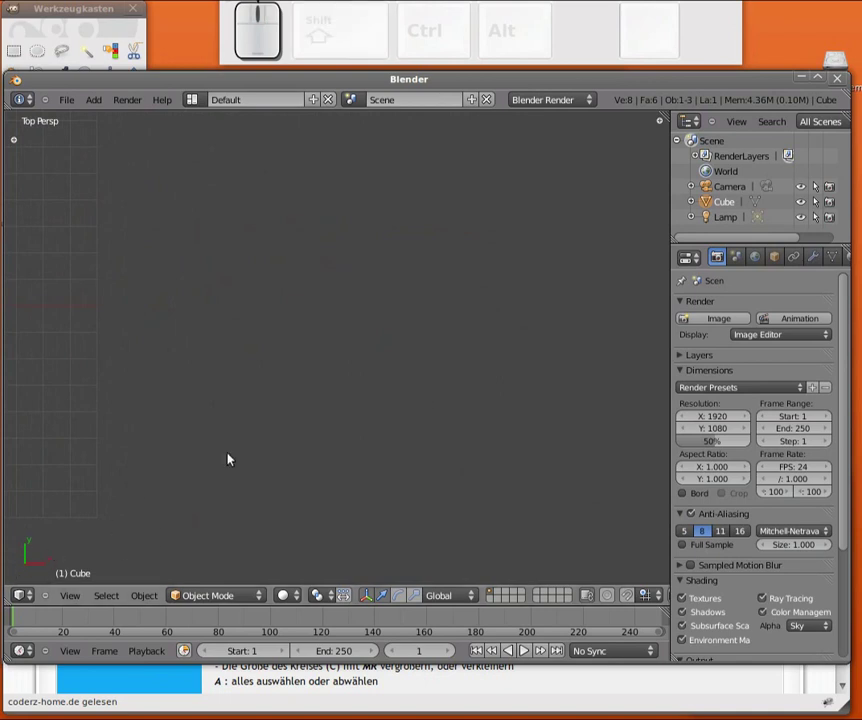
left_click_drag(332, 364, 335, 386)
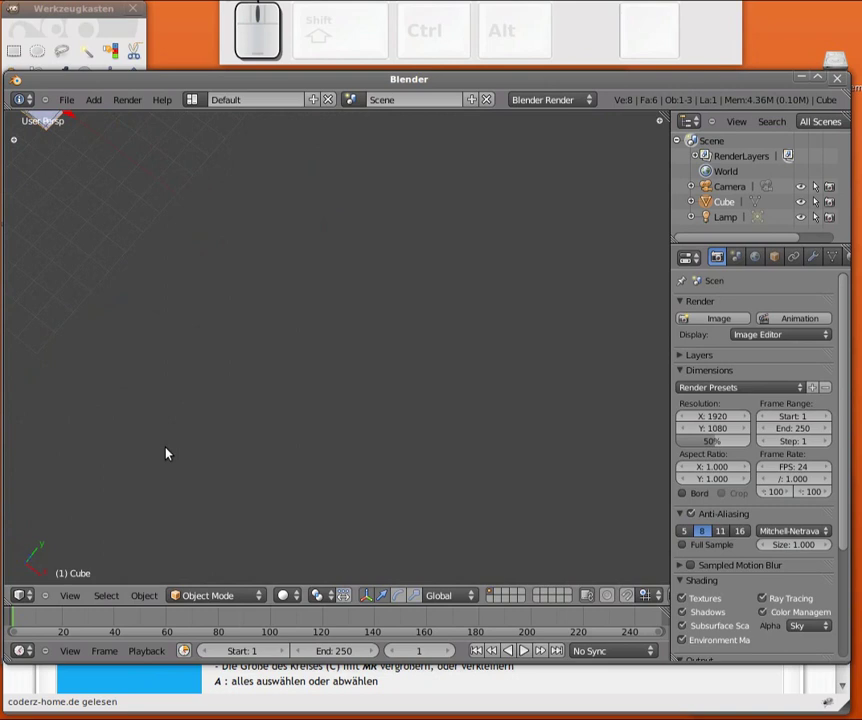
Switch to the right view (Numpad 3) in orthographic mode and zoom on the cube
key("KP_3")
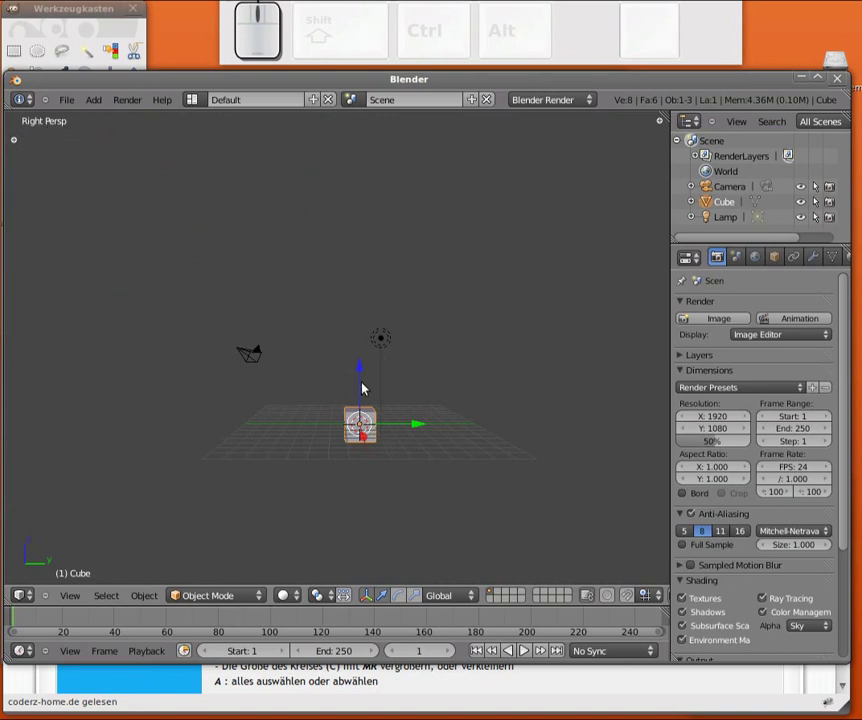
key("KP_5")
left_click_drag(426, 499, 405, 363)
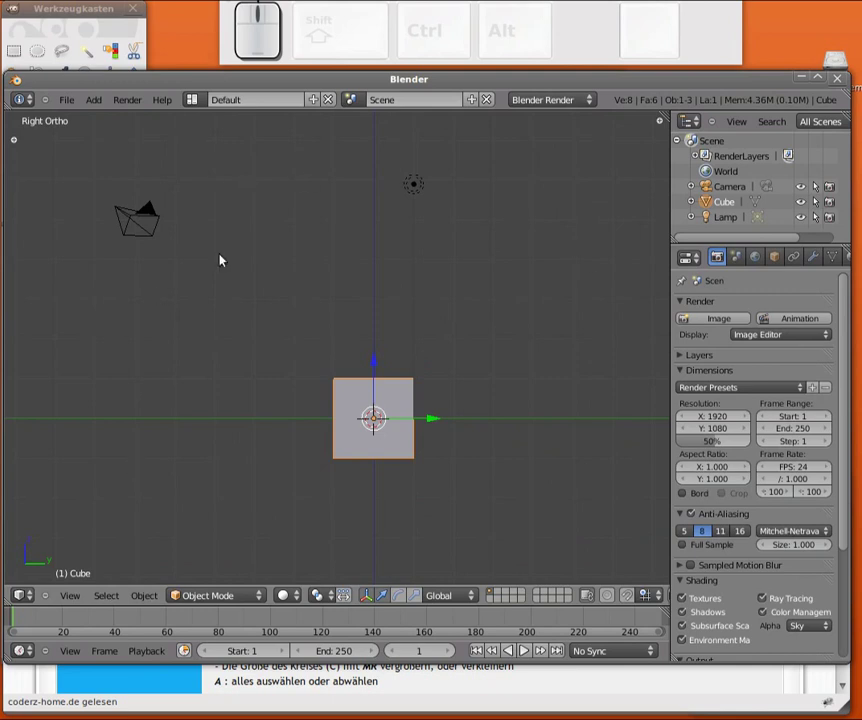
scroll("up", 3)
scroll("up", 3)
scroll("down", 3)
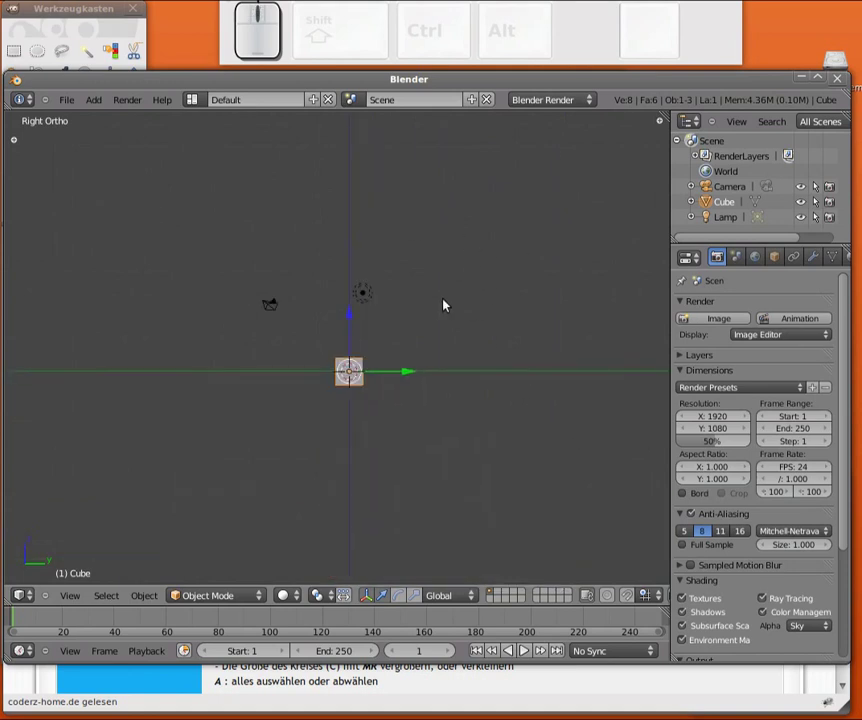
Pan and orbit to a slightly angled orthographic look at the unchanged cube
middle_click(445, 319)
scroll("up", 3)
middle_click(473, 355)
left_click_drag(391, 378, 394, 370)
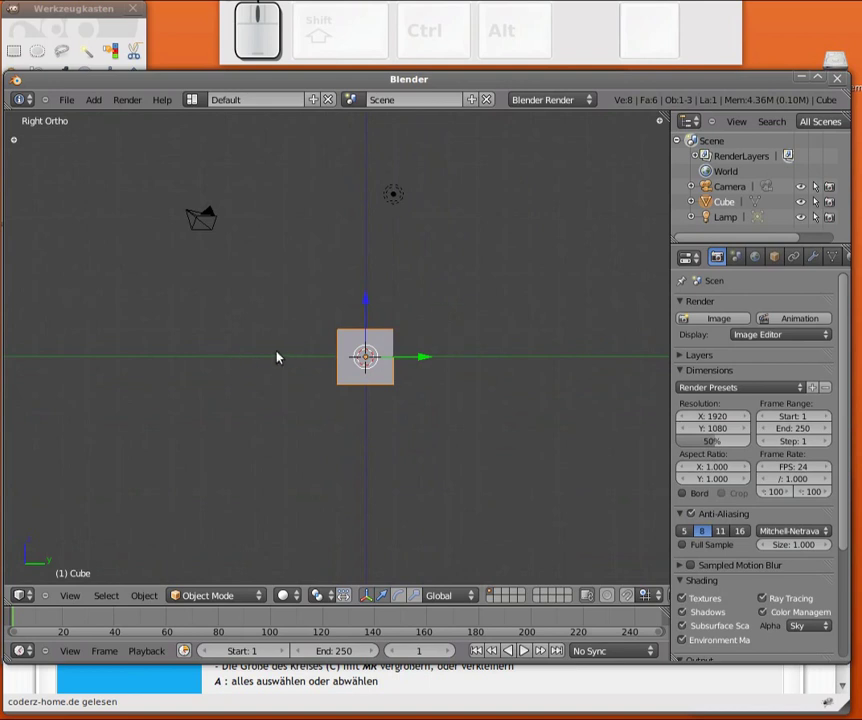
left_click_drag(257, 355, 539, 436)
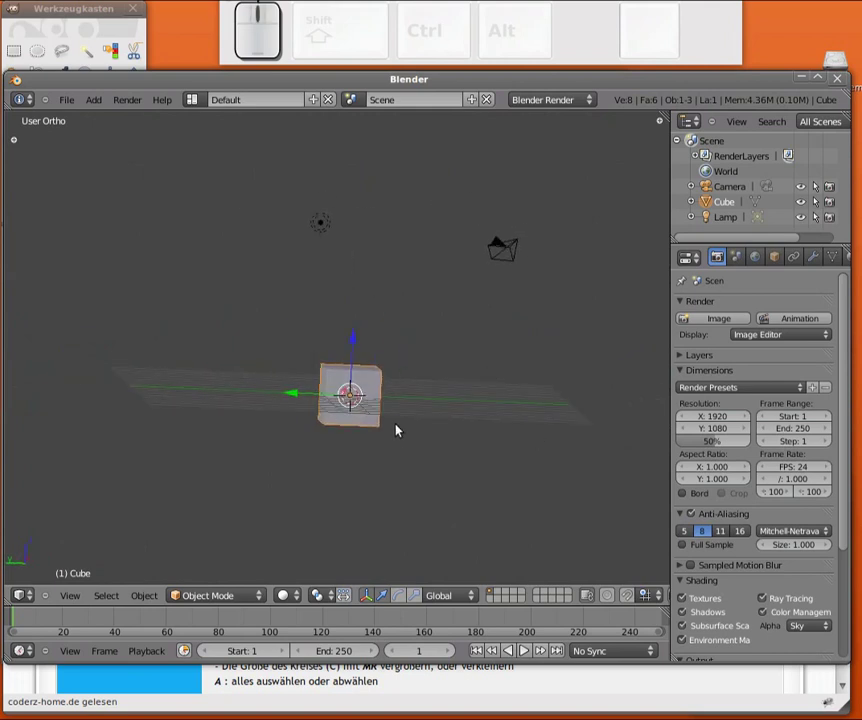
key("KP_Decimal")
scroll("down", 3)
left_click_drag(542, 319, 501, 345)
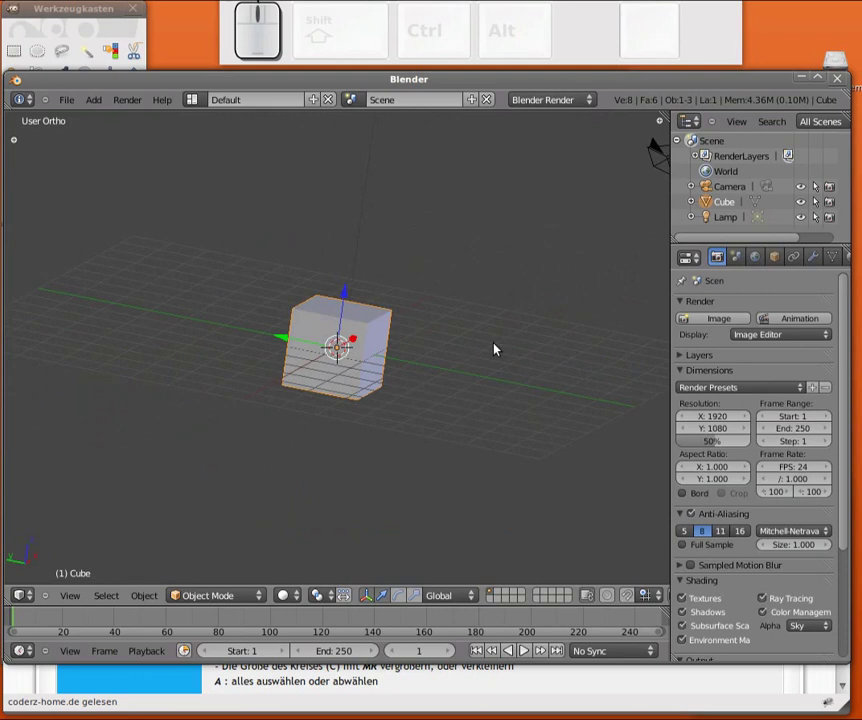
key("KP_7")
scroll("down", 3)
left_click_drag(509, 356, 196, 358)
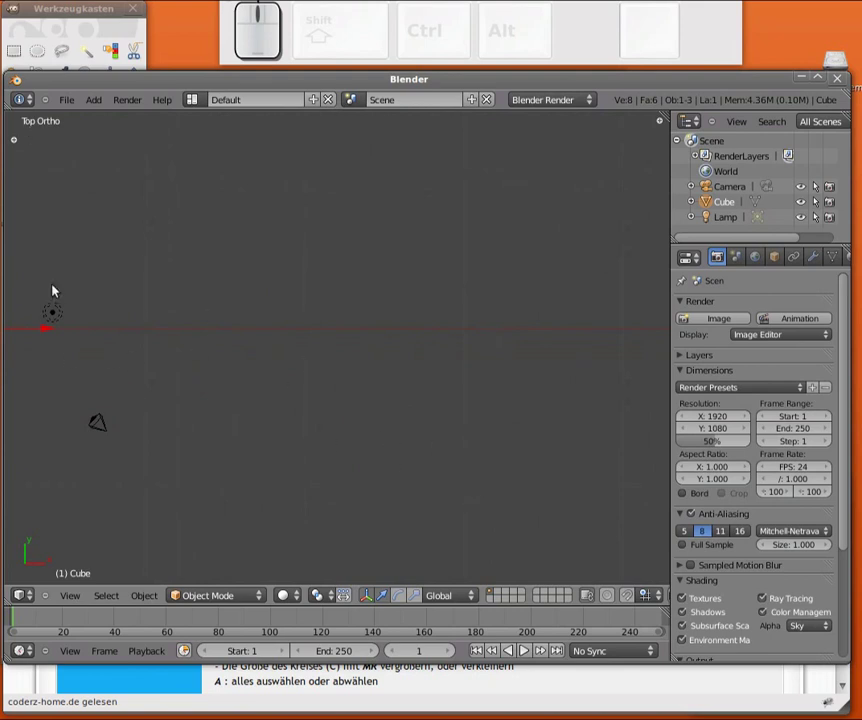
scroll("down", 3)
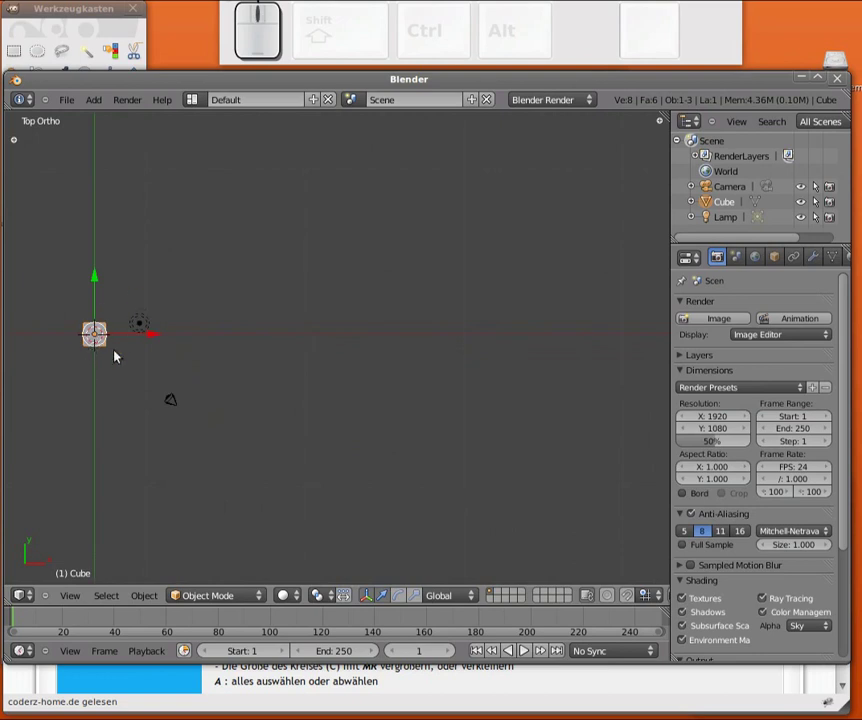
left_click_drag(443, 354, 322, 462)
left_click_drag(264, 454, 375, 422)
key("KP_7")
left_click_drag(487, 412, 417, 379)
scroll("up", 3)
key("KP_3")
scroll("up", 3)
scroll("up", 3)
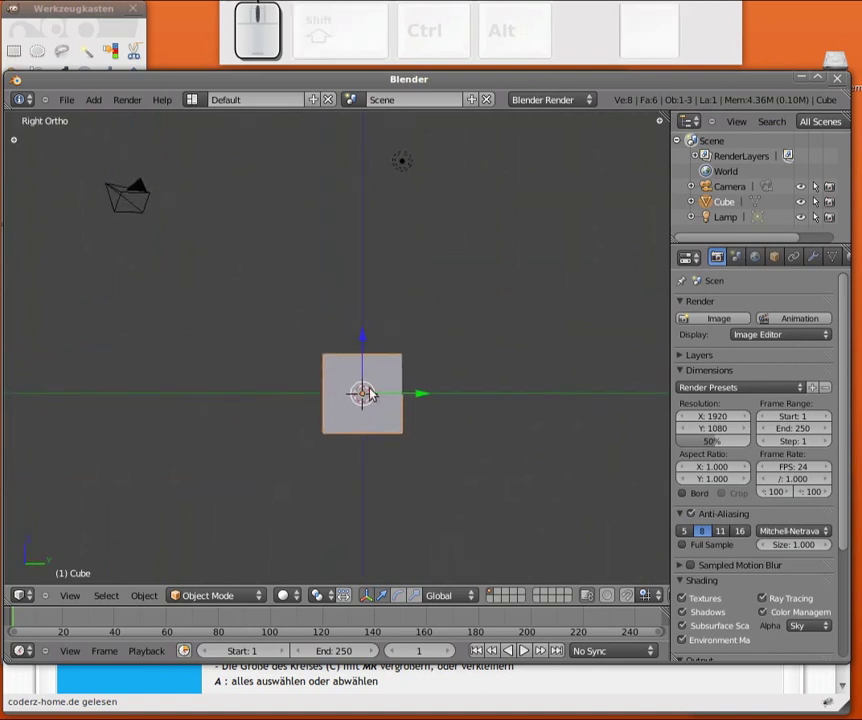
With the Scale manipulator, squash the cube in height and stretch it into a wide flat slab
left_click_drag(339, 387, 330, 333)
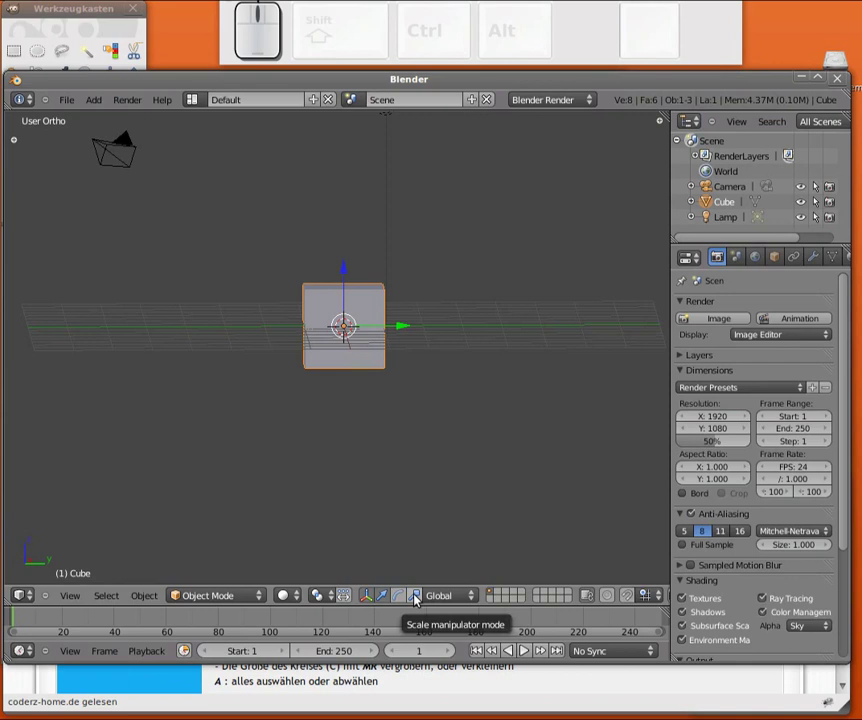
left_click(421, 596)
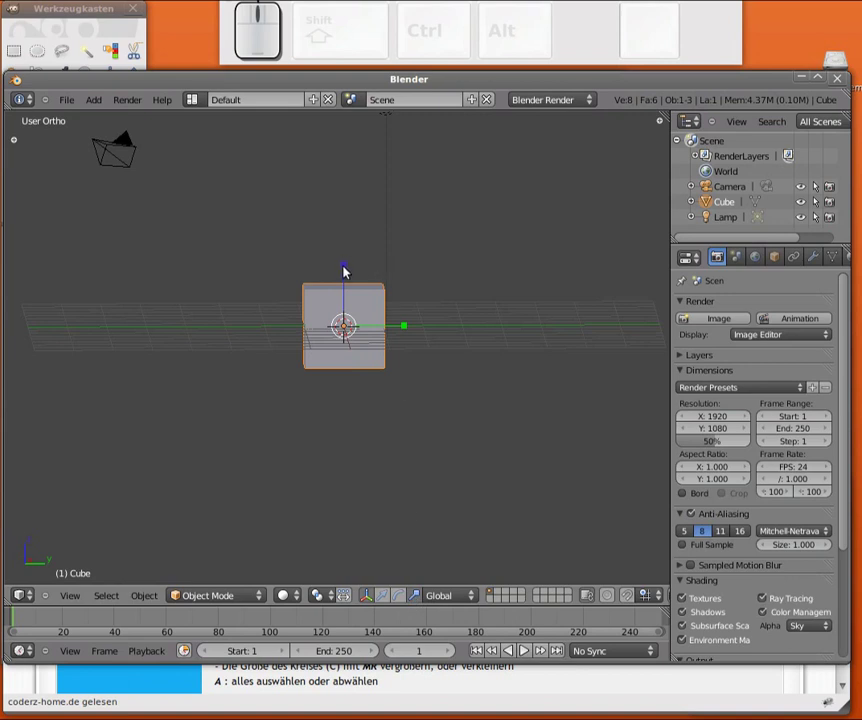
left_click_drag(348, 270, 436, 347)
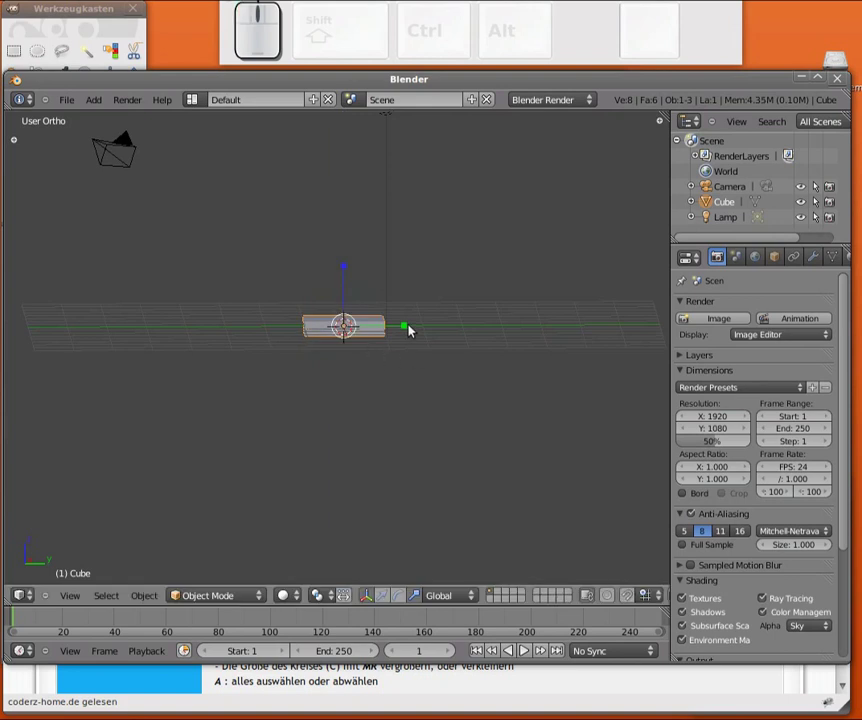
left_click_drag(409, 330, 37, 360)
left_click_drag(237, 378, 228, 293)
left_click_drag(235, 231, 234, 248)
Orbit and zoom around the flattened slab to inspect it
right_click(241, 245)
scroll("down", 3)
left_click_drag(295, 301, 392, 414)
left_click_drag(392, 414, 352, 345)
scroll("down", 3)
middle_click(364, 319)
scroll("down", 3)
scroll("up", 3)
middle_click(345, 248)
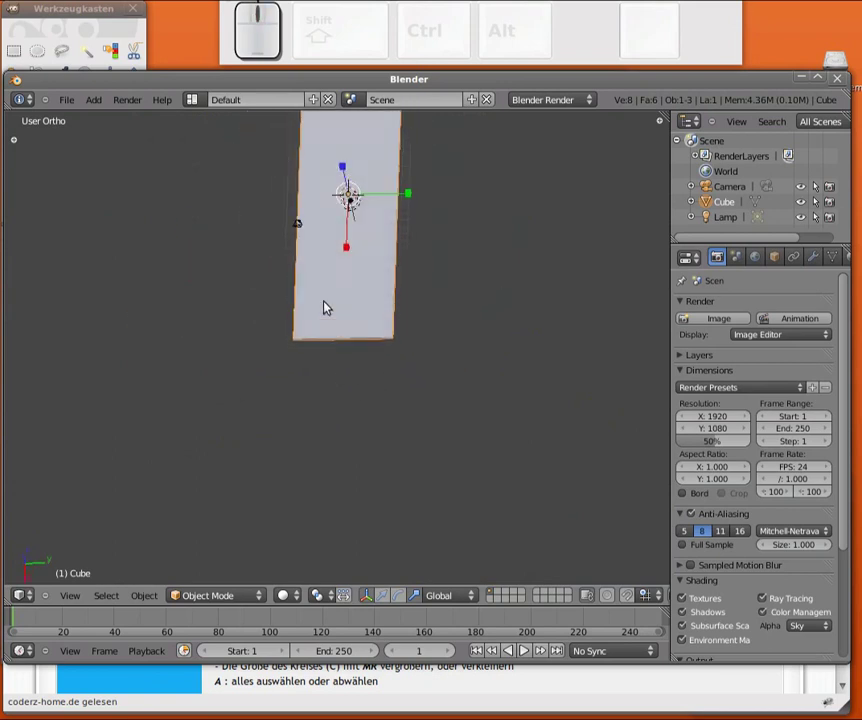
From the top view stretch the slab further in depth, then view it from the right side slightly orbited
key("KP_7")
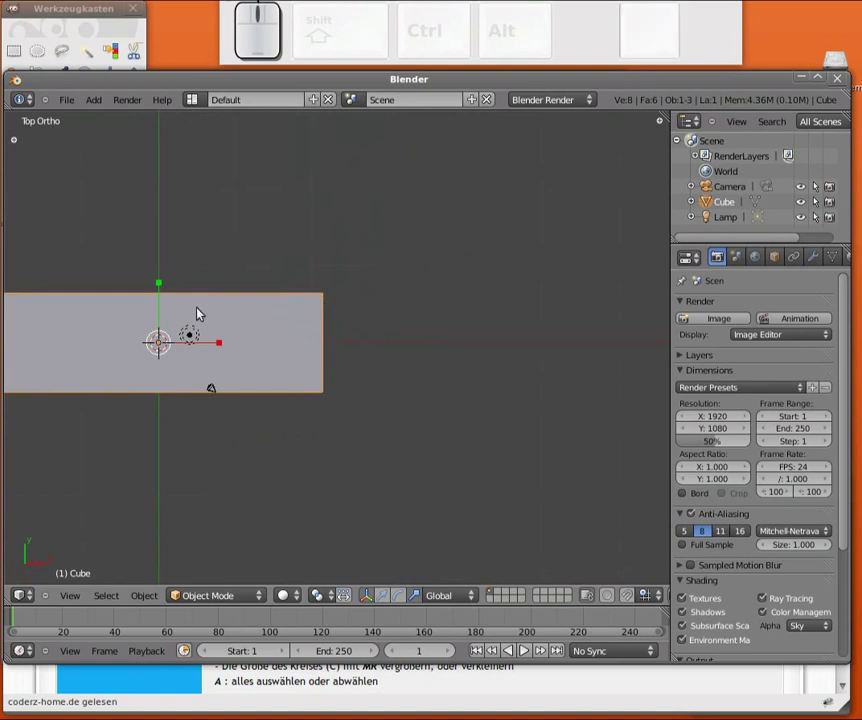
left_click_drag(163, 285, 237, 288)
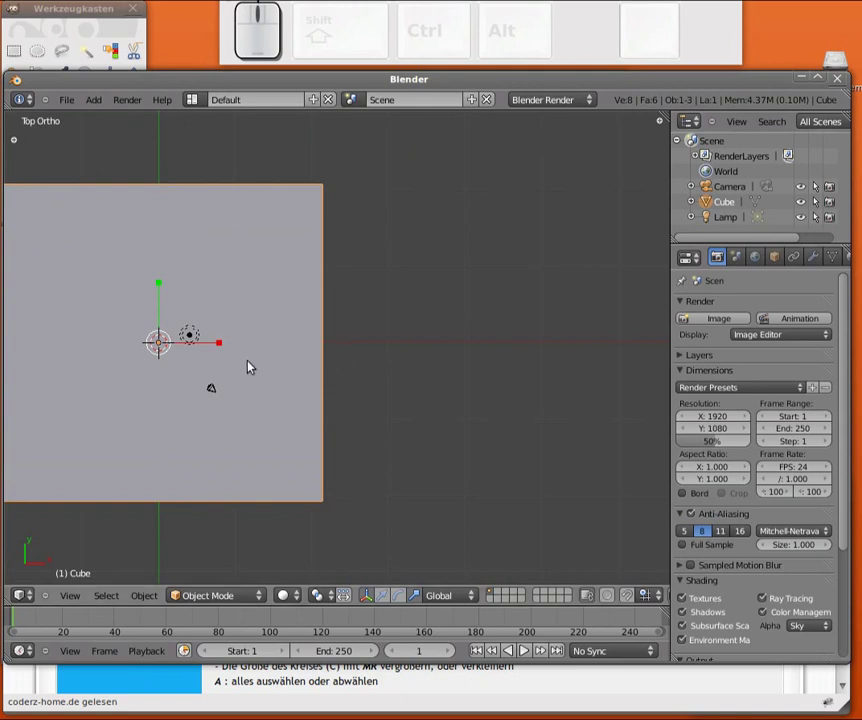
key("KP_3")
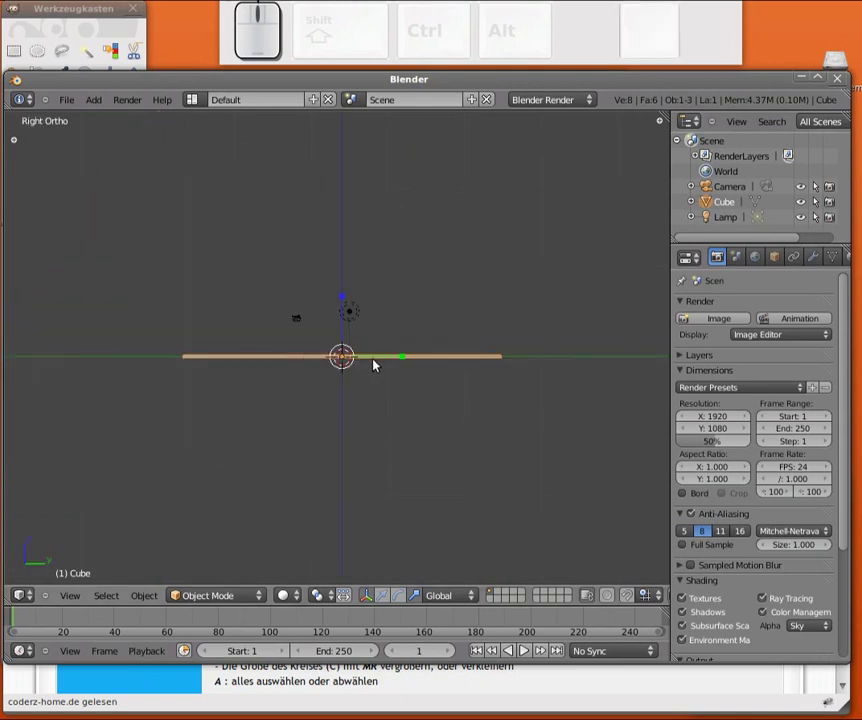
left_click_drag(347, 335, 346, 343)
scroll("up", 3)
middle_click(344, 370)
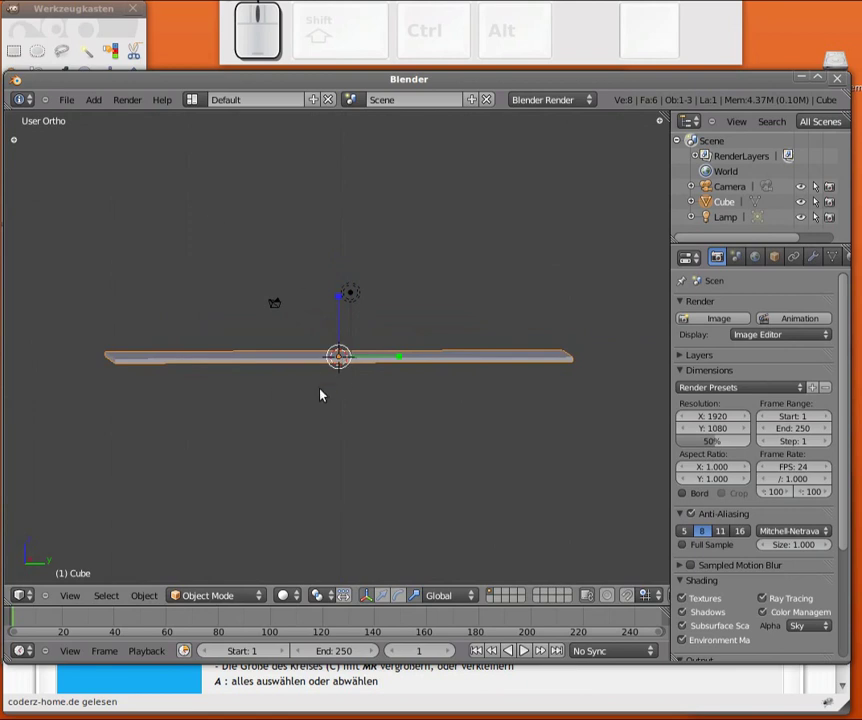
key("KP_Decimal")
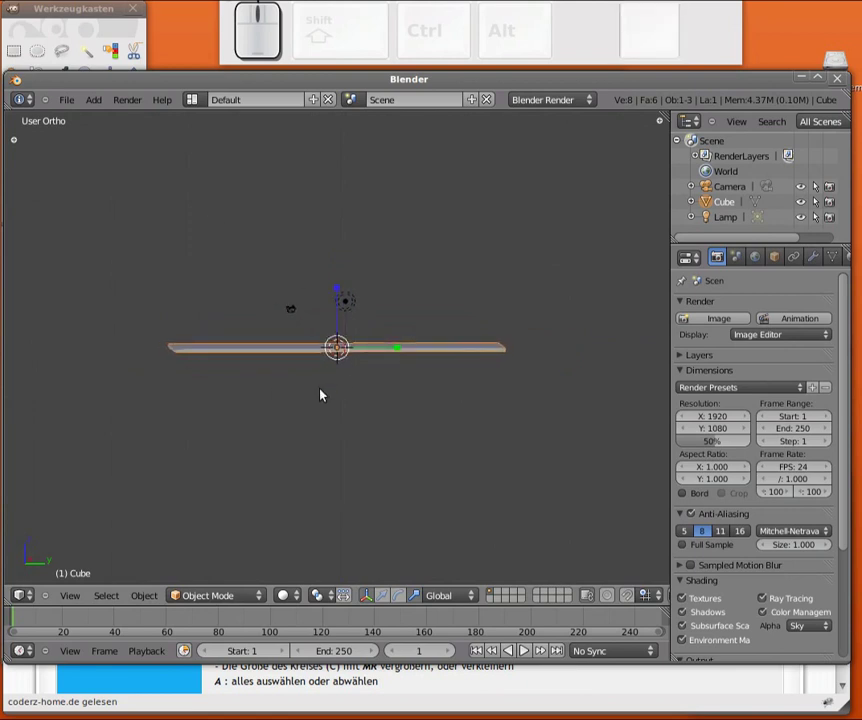
scroll("up", 3)
scroll("up", 3)
left_click_drag(257, 383, 196, 410)
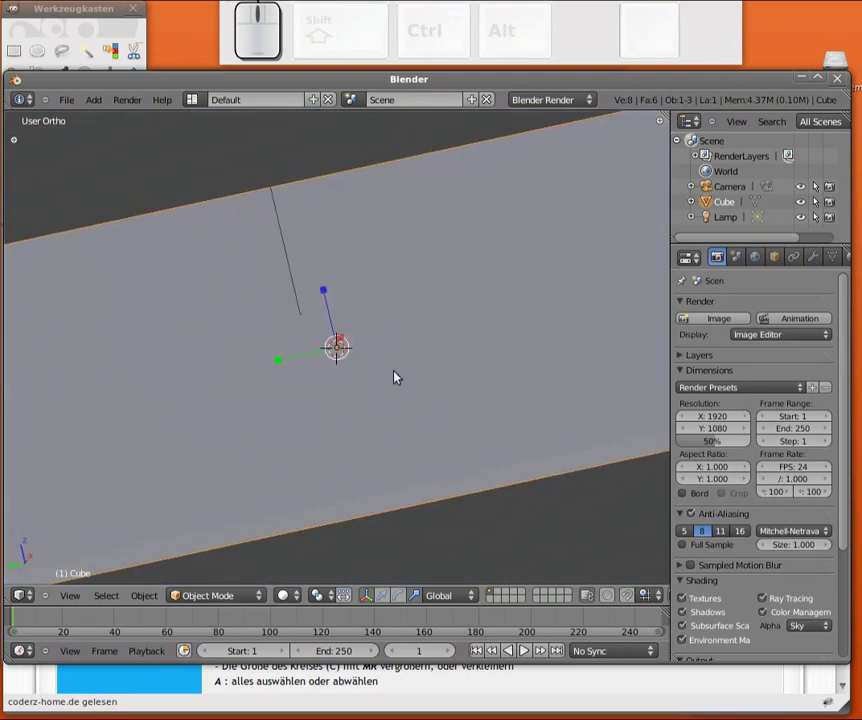
left_click_drag(155, 441, 227, 443)
left_click_drag(300, 443, 272, 465)
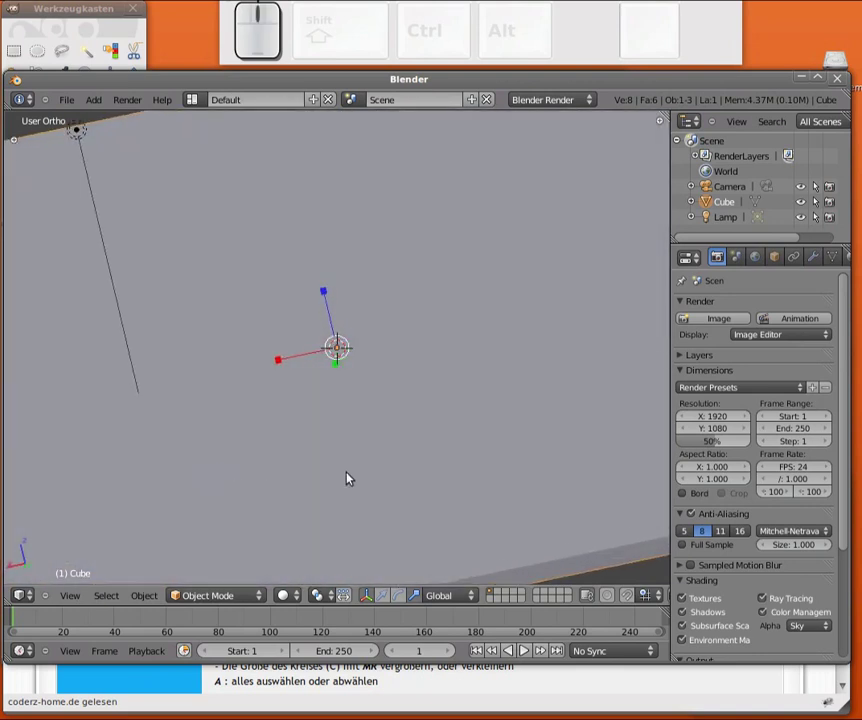
left_click_drag(554, 443, 422, 178)
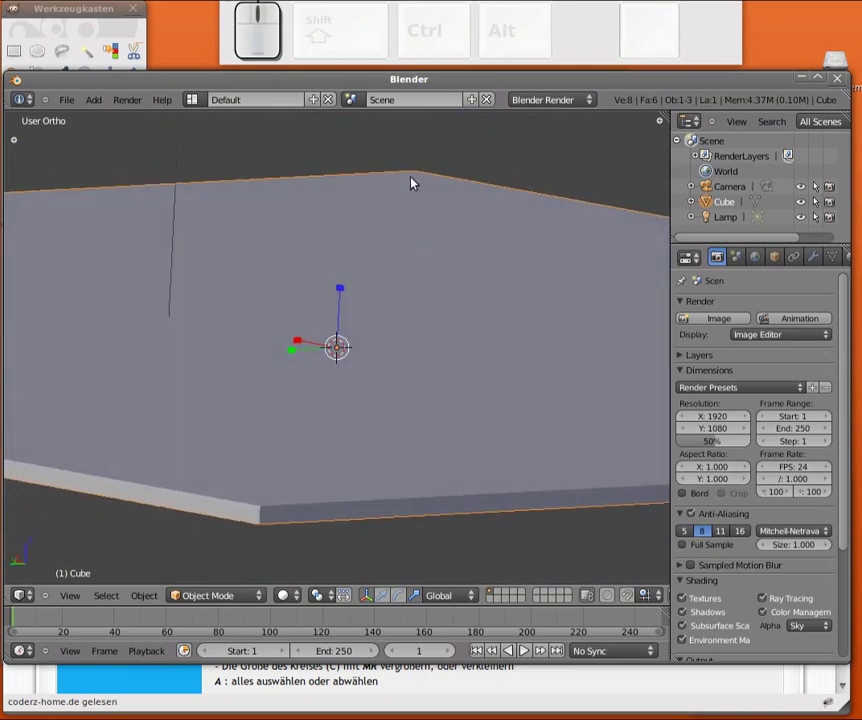
left_click_drag(165, 396, 622, 418)
left_click_drag(504, 460, 413, 386)
key("KP_7")
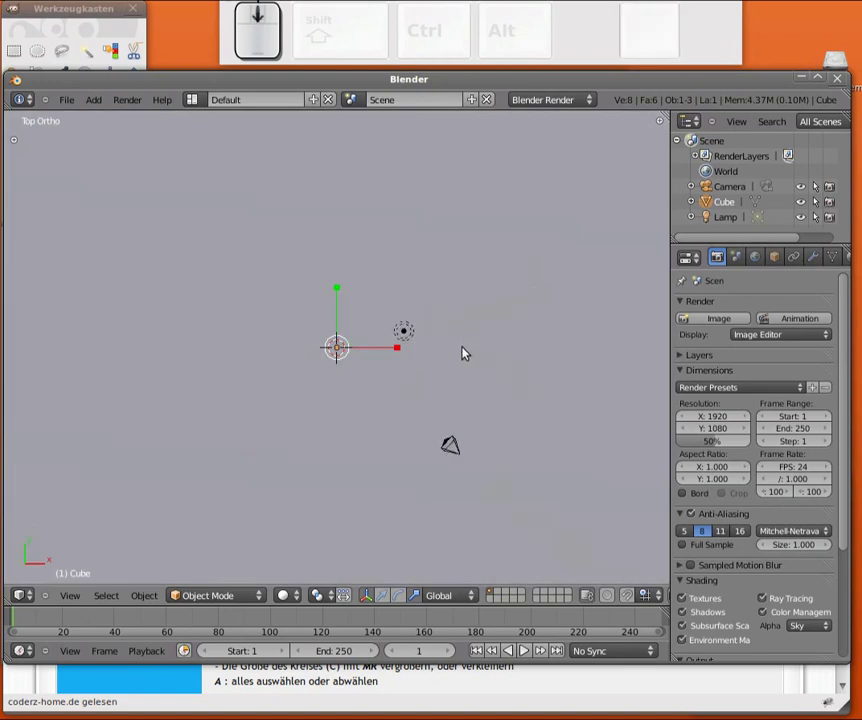